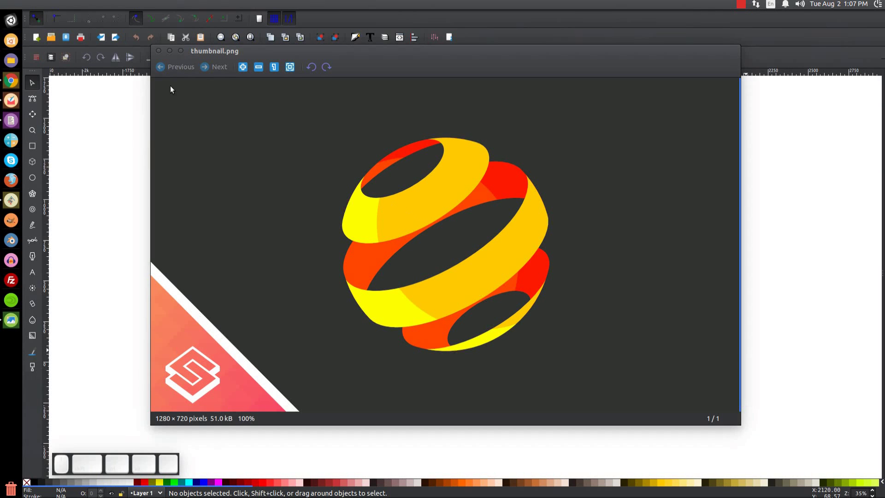
Close the thumbnail.png reference picture and focus the blank Inkscape canvas.
{"action": "left_click", "coordinate": [173, 54]}
{"action": "left_click", "coordinate": [395, 232]}
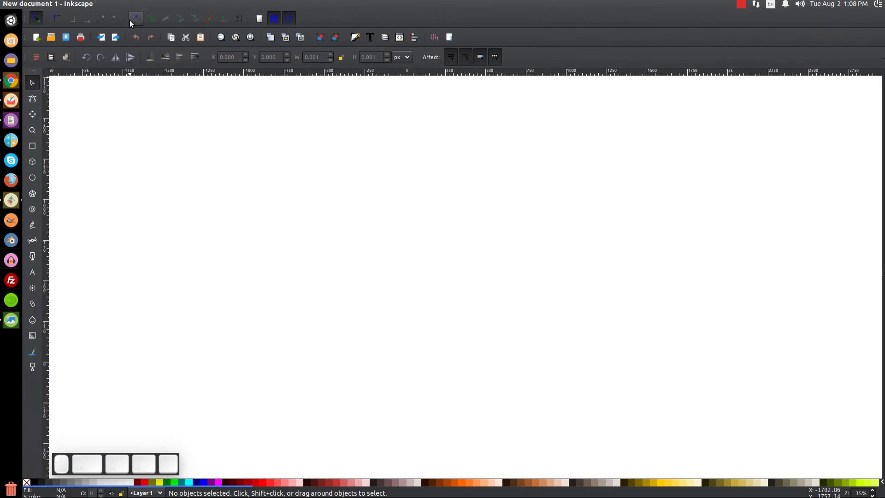
Zoom the page to 1:1 and dock the Fill and Stroke panel beside the canvas.
{"action": "left_click", "coordinate": [165, 183]}
{"action": "left_click", "coordinate": [87, 4]}
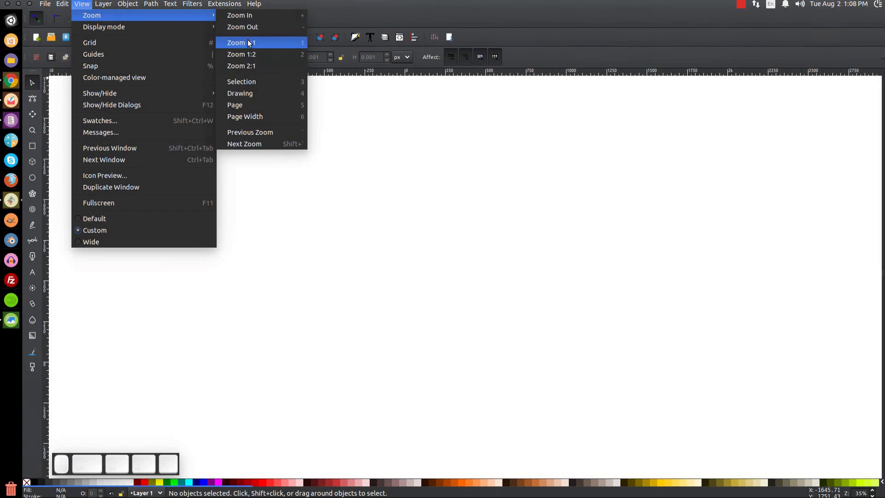
{"action": "left_click", "coordinate": [250, 46]}
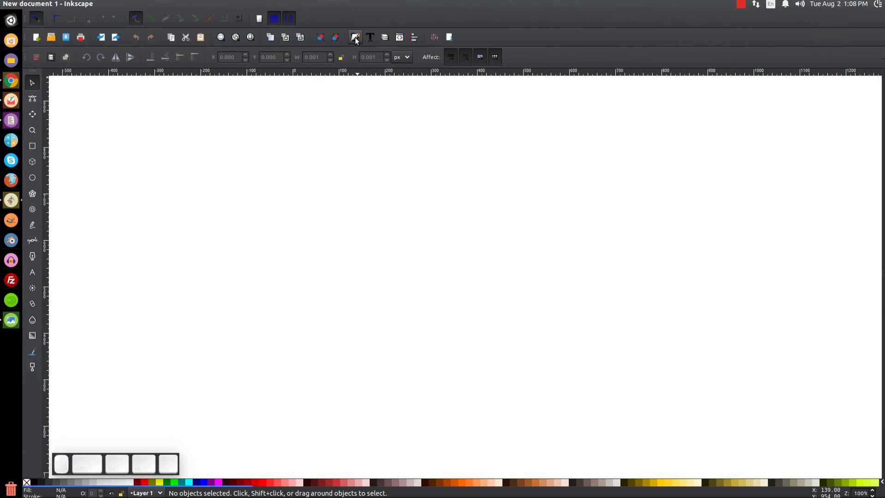
{"action": "left_click", "coordinate": [356, 40]}
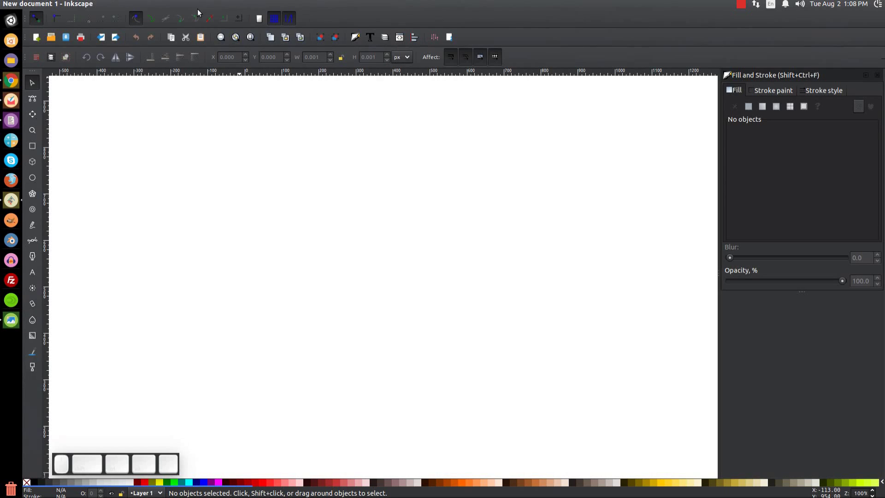
{"action": "left_click", "coordinate": [223, 7]}
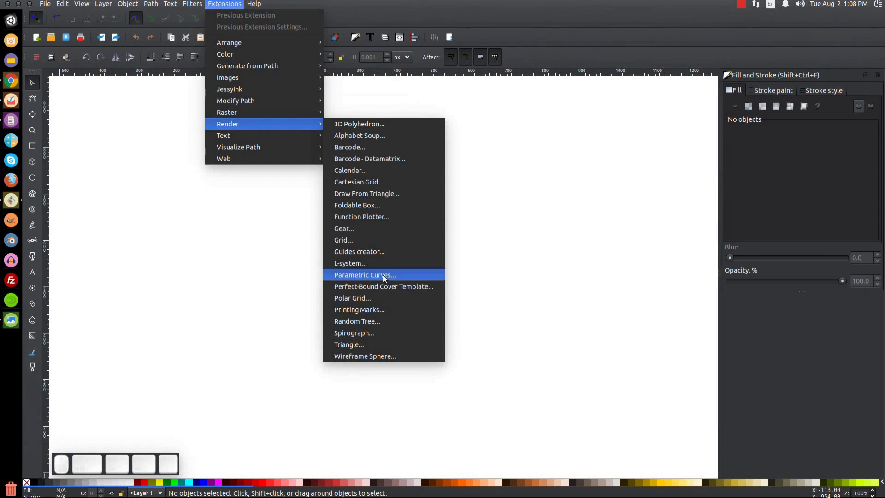
Render a Wireframe Sphere with live preview, apply it, and select the generated sphere group.
{"action": "left_click", "coordinate": [370, 358]}
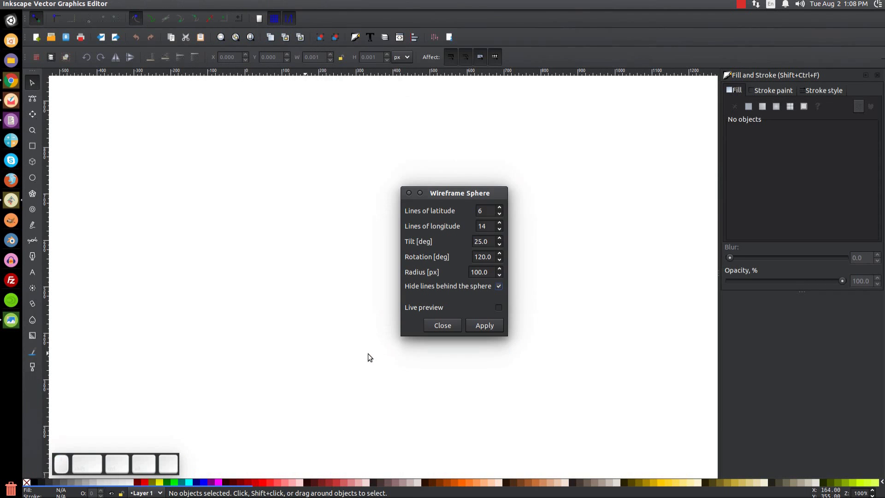
{"action": "left_click", "coordinate": [501, 310]}
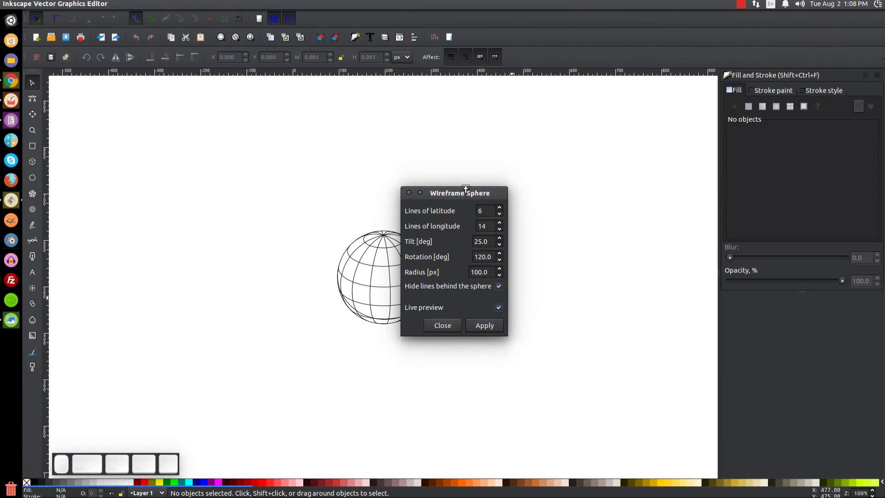
{"action": "left_click_drag", "start_coordinate": [466, 196], "coordinate": [497, 208]}
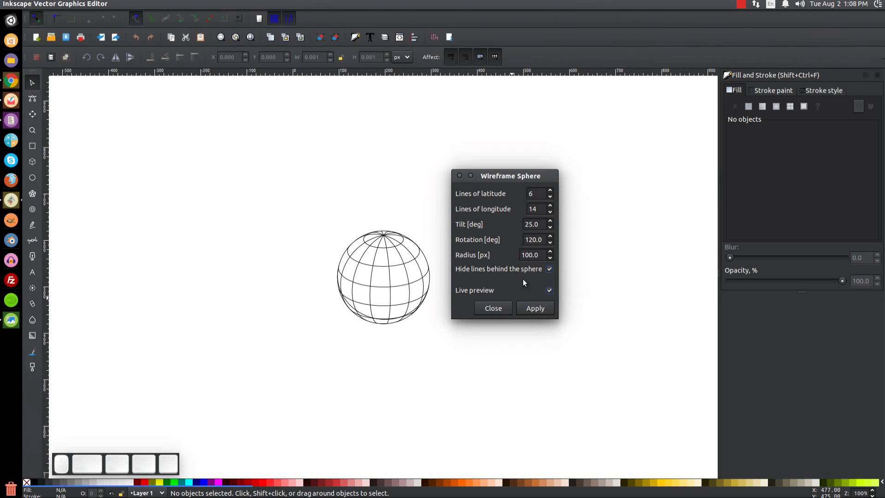
{"action": "left_click", "coordinate": [541, 317]}
{"action": "left_click", "coordinate": [461, 180]}
{"action": "left_click", "coordinate": [395, 247]}
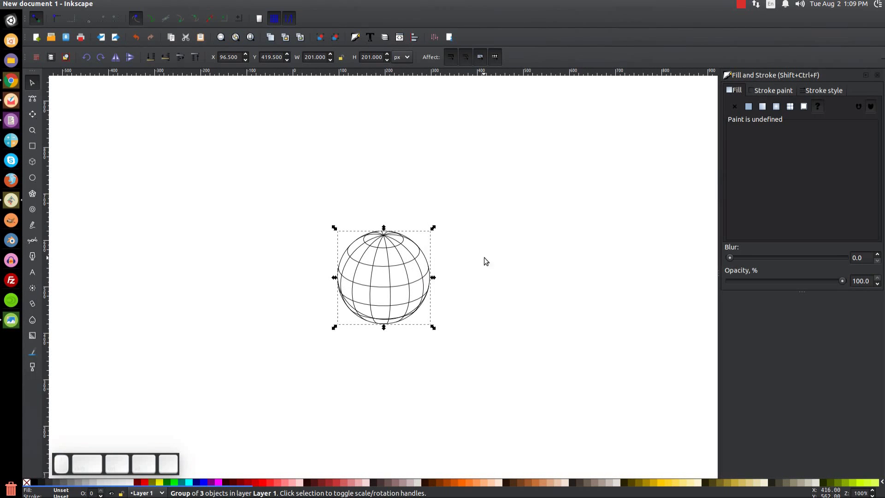
Zoom to the sphere and ungroup it twice into individual paths.
{"action": "key", "text": "="}
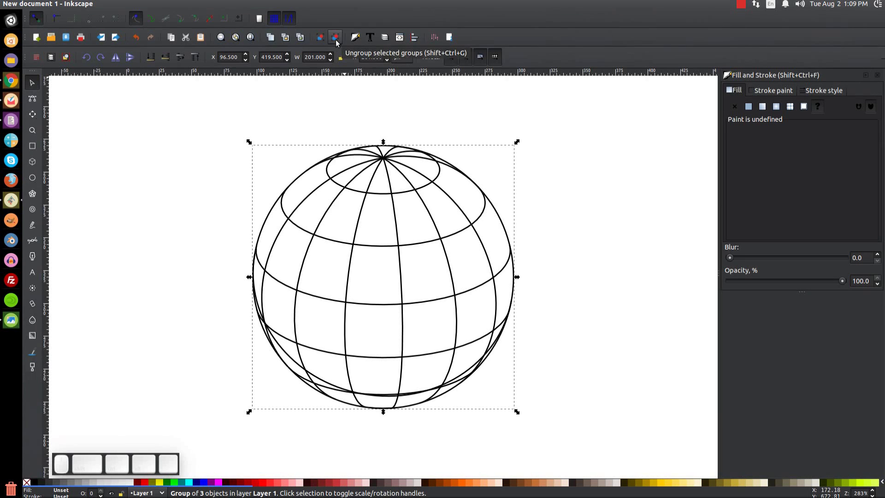
{"action": "left_click", "coordinate": [338, 44]}
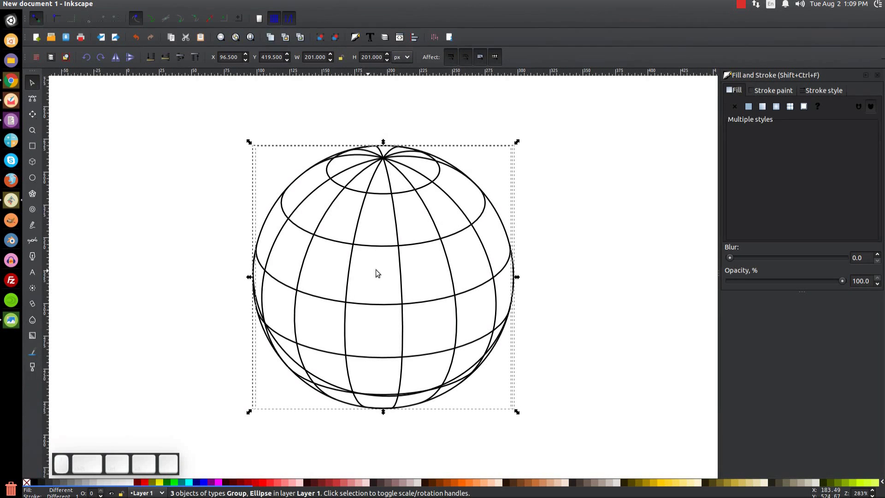
{"action": "left_click", "coordinate": [333, 42]}
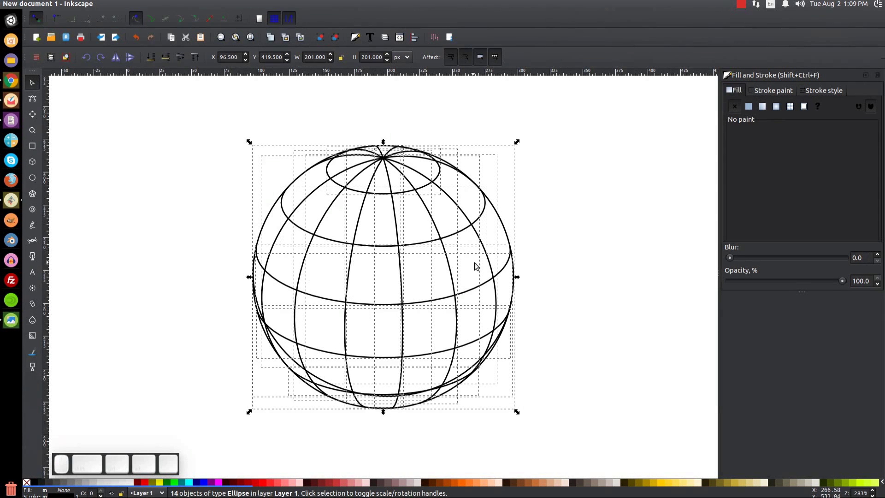
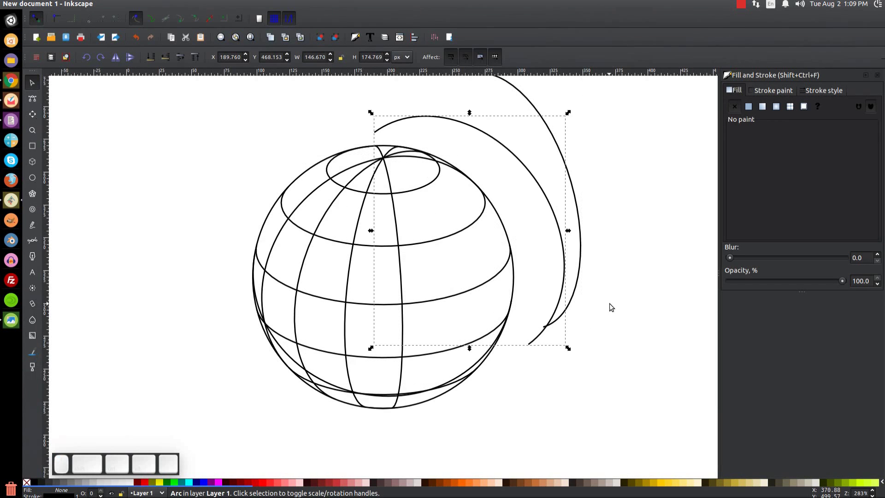
{"action": "key", "text": "ctrl+z"}
{"action": "left_click", "coordinate": [563, 252]}
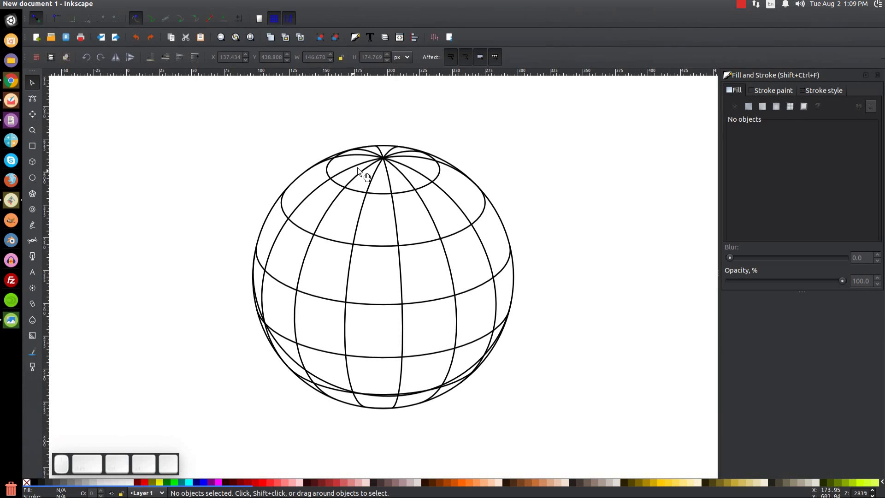
Delete all the longitude meridian paths, leaving the outline circle and latitude rings.
{"action": "left_click_drag", "start_coordinate": [276, 254], "coordinate": [194, 208]}
{"action": "key", "text": "Delete"}
{"action": "left_click_drag", "start_coordinate": [314, 261], "coordinate": [320, 264]}
{"action": "key", "text": "Delete"}
{"action": "left_click", "coordinate": [355, 276]}
{"action": "key", "text": "Delete"}
{"action": "key", "text": "Delete"}
{"action": "key", "text": "Delete"}
{"action": "left_click_drag", "start_coordinate": [488, 252], "coordinate": [456, 254]}
{"action": "key", "text": "Delete"}
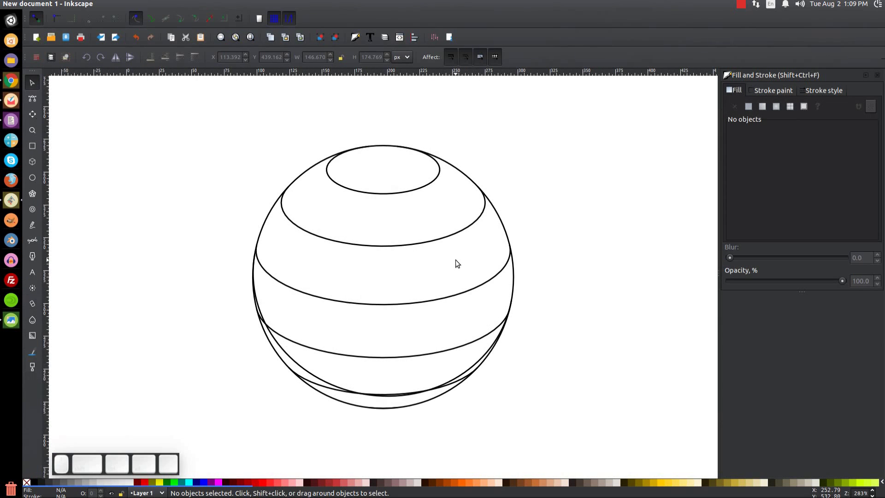
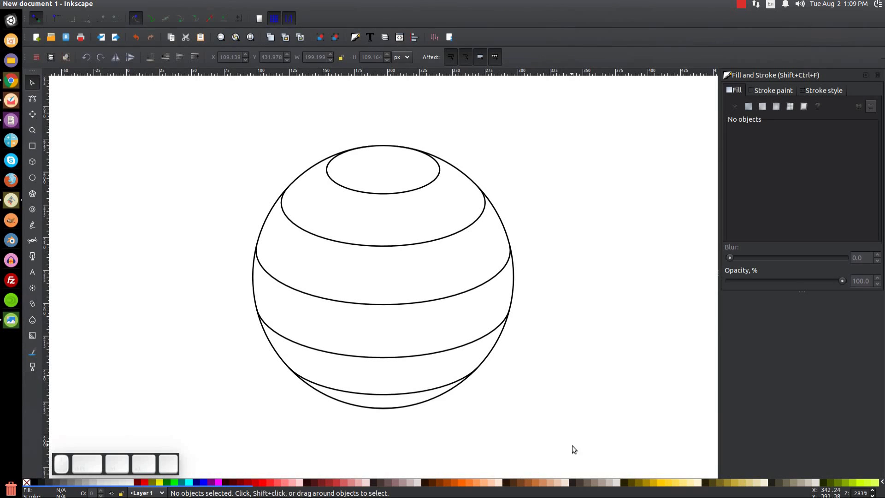
Select the outline and all rings and combine them into a single path.
{"action": "left_click_drag", "start_coordinate": [574, 444], "coordinate": [179, 105]}
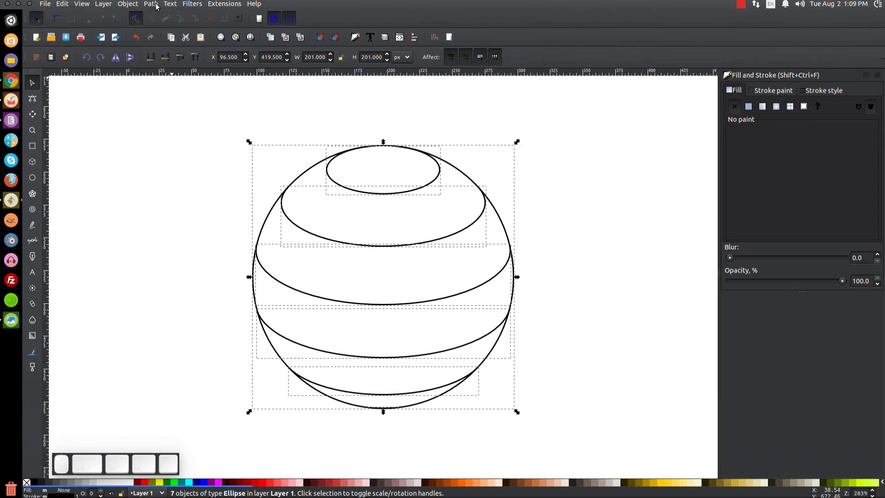
{"action": "left_click", "coordinate": [154, 6]}
{"action": "left_click", "coordinate": [155, 26]}
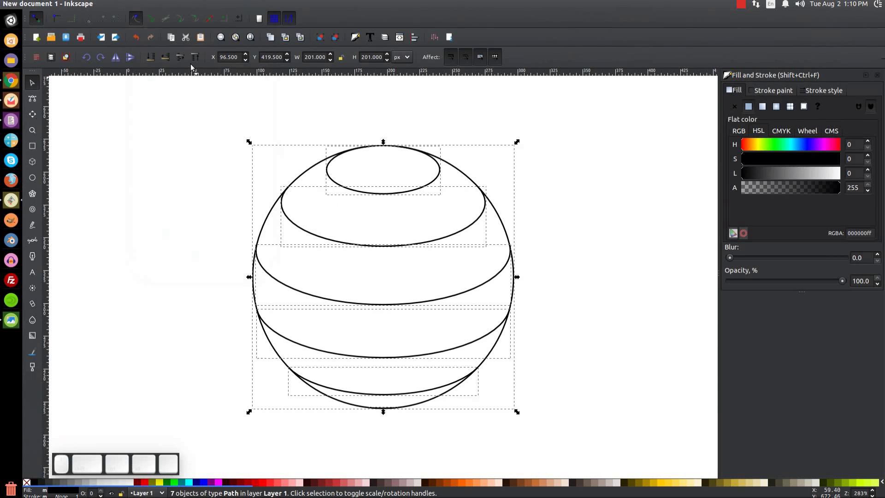
{"action": "left_click", "coordinate": [149, 5]}
{"action": "left_click", "coordinate": [168, 53]}
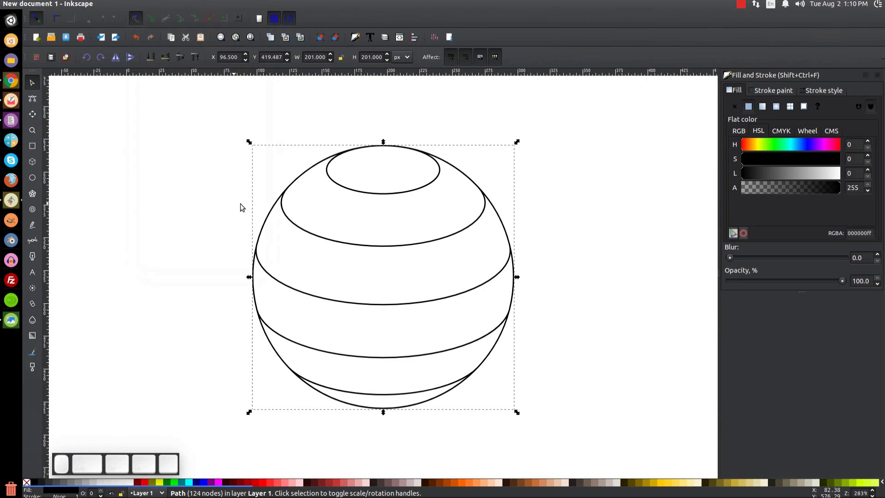
Lower the combined path's opacity to about 54% and break it apart into separate filled pieces.
{"action": "left_click_drag", "start_coordinate": [845, 284], "coordinate": [793, 286]}
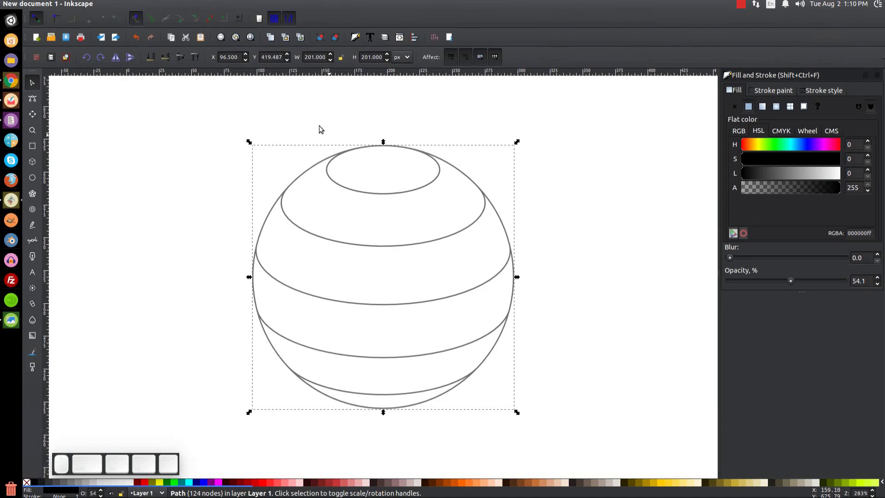
{"action": "left_click", "coordinate": [154, 5]}
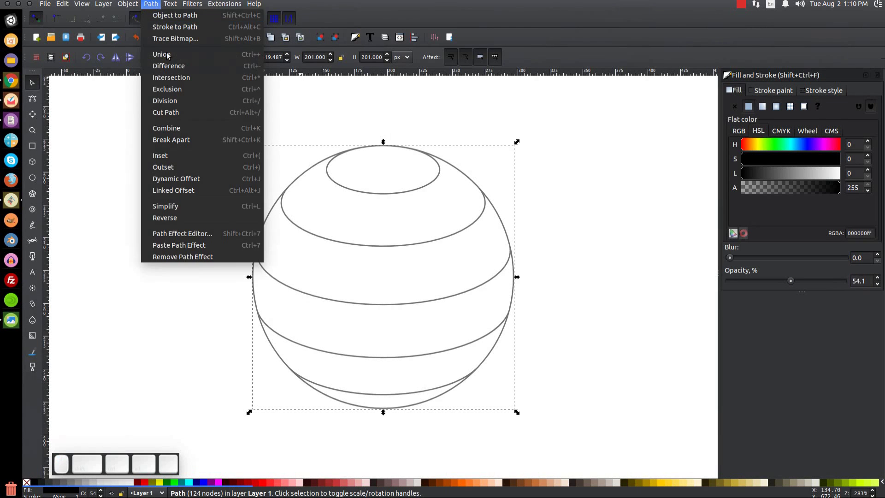
{"action": "left_click", "coordinate": [186, 139]}
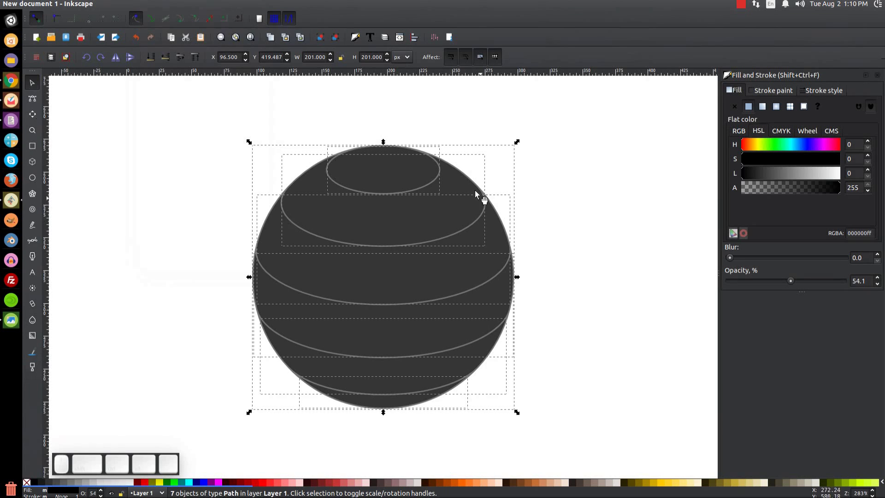
{"action": "left_click", "coordinate": [637, 183]}
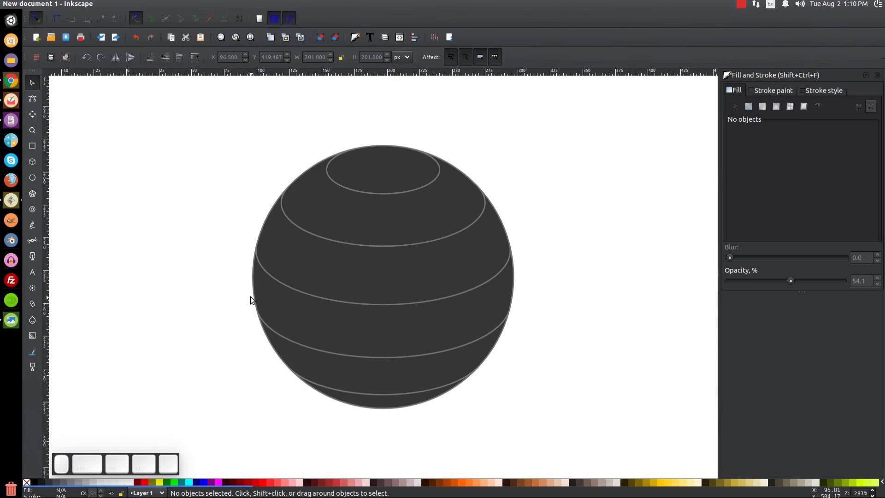
Select the dark outer sphere shape, undoing a stray change, and zoom in on its left edge.
{"action": "left_click", "coordinate": [350, 322]}
{"action": "left_click", "coordinate": [391, 390]}
{"action": "left_click", "coordinate": [290, 323]}
{"action": "key", "text": "ctrl+z"}
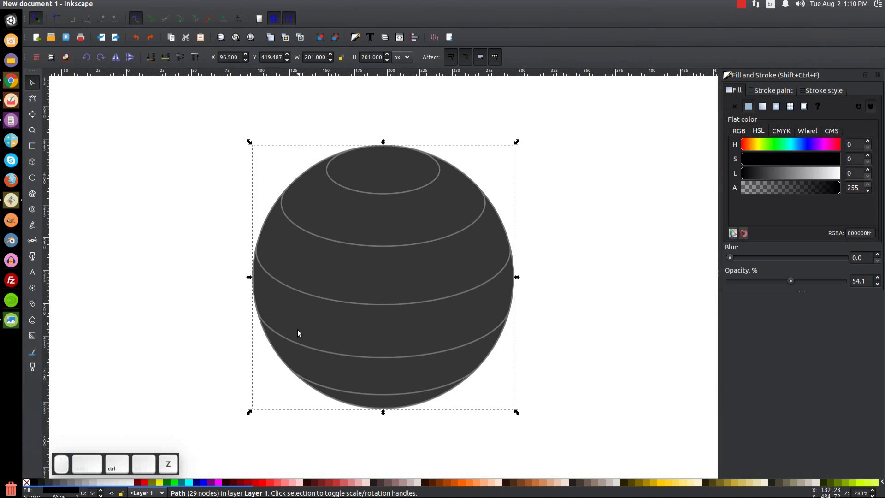
{"action": "scroll", "scroll_direction": "up", "scroll_amount": 3}
{"action": "key", "text": "="}
{"action": "scroll", "scroll_direction": "up", "scroll_amount": 3}
Fill the outer circle red, raise it above the striped sphere, and zoom back to the whole drawing.
{"action": "left_click", "coordinate": [207, 244]}
{"action": "left_click", "coordinate": [287, 288]}
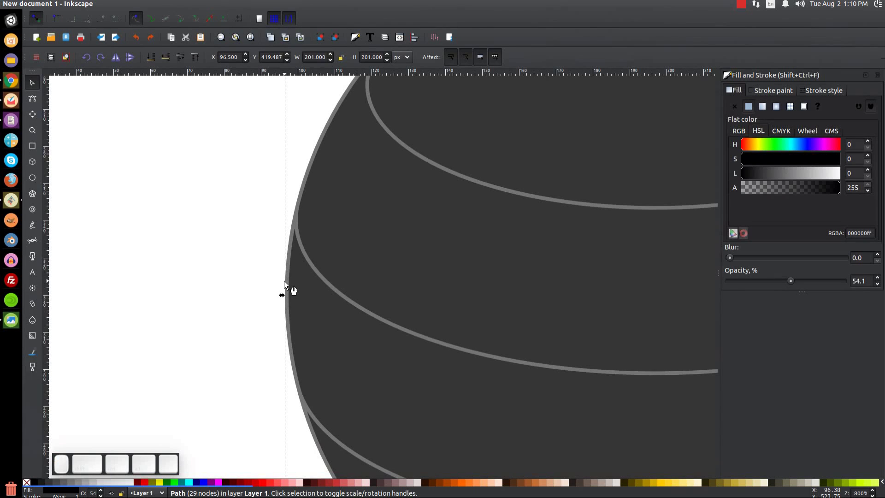
{"action": "left_click", "coordinate": [147, 483]}
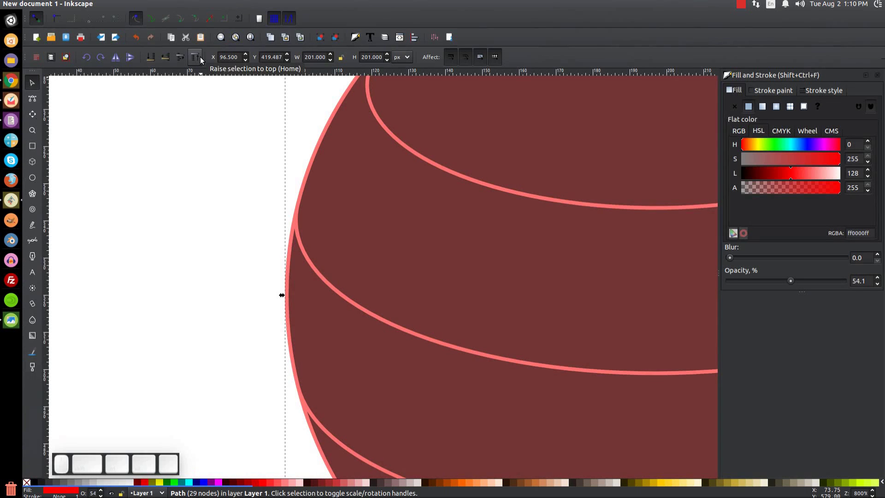
{"action": "left_click", "coordinate": [202, 59]}
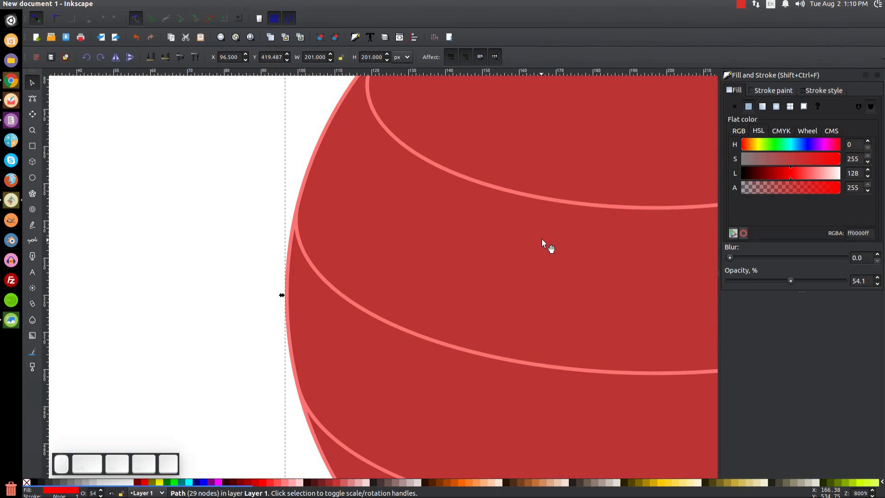
{"action": "key", "text": "1"}
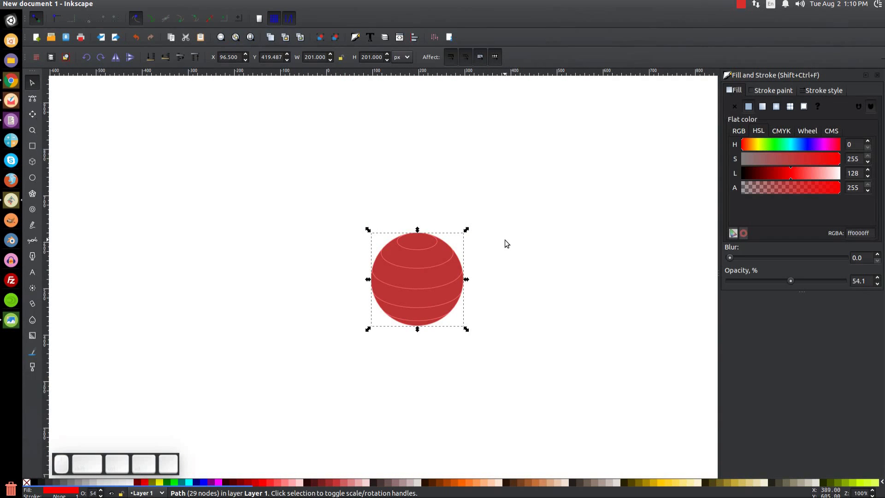
Move the red circle left of the sphere and delete the top ellipse and alternate bands, leaving white gaps.
{"action": "left_click_drag", "start_coordinate": [455, 289], "coordinate": [339, 286]}
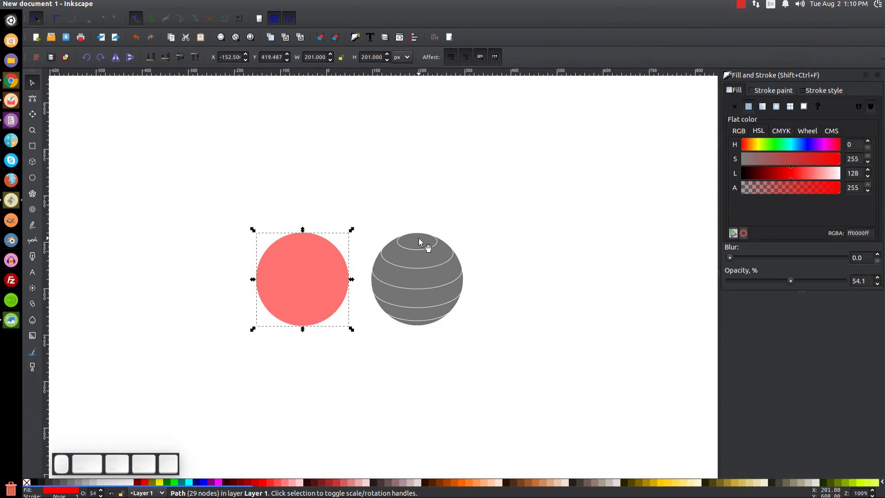
{"action": "left_click", "coordinate": [422, 245]}
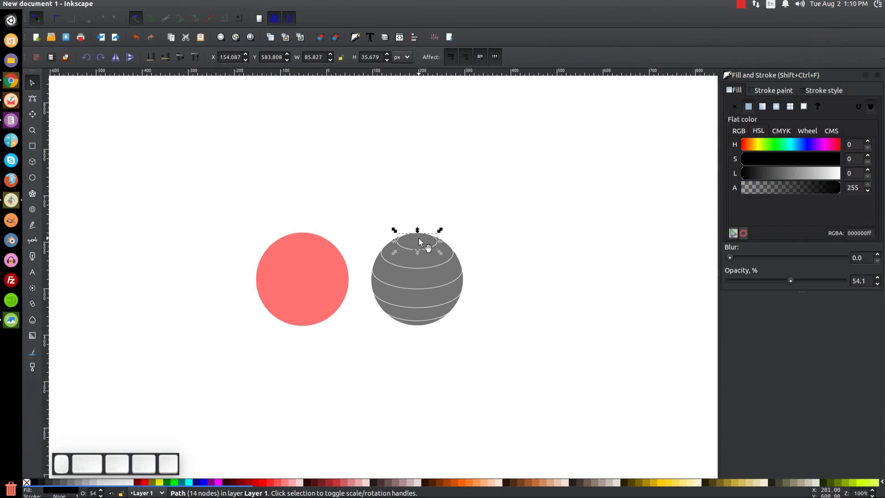
{"action": "key", "text": "Delete"}
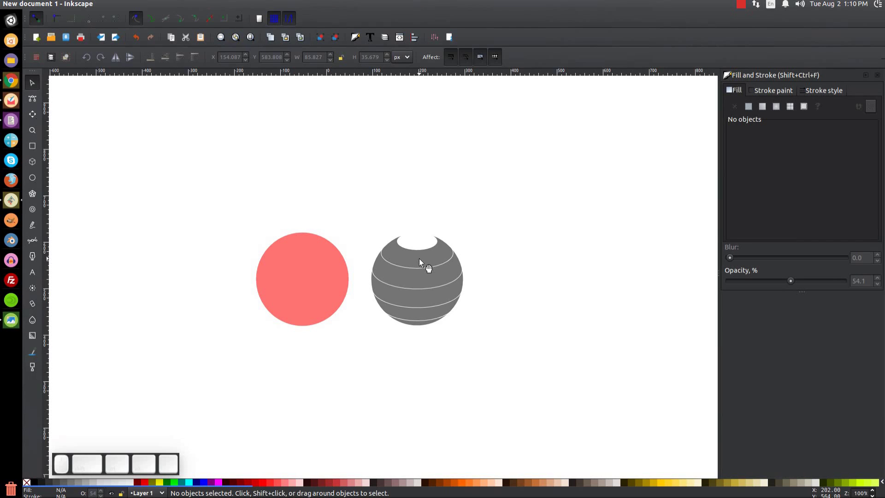
{"action": "left_click", "coordinate": [423, 282]}
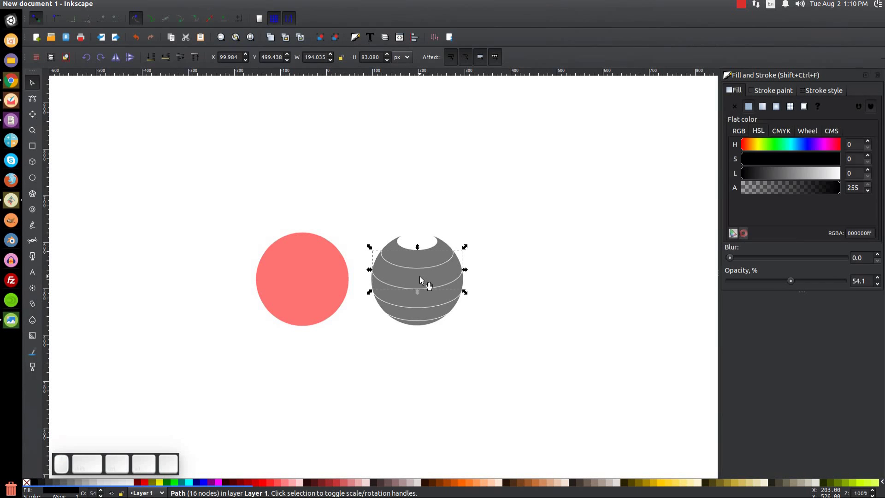
{"action": "key", "text": "Delete"}
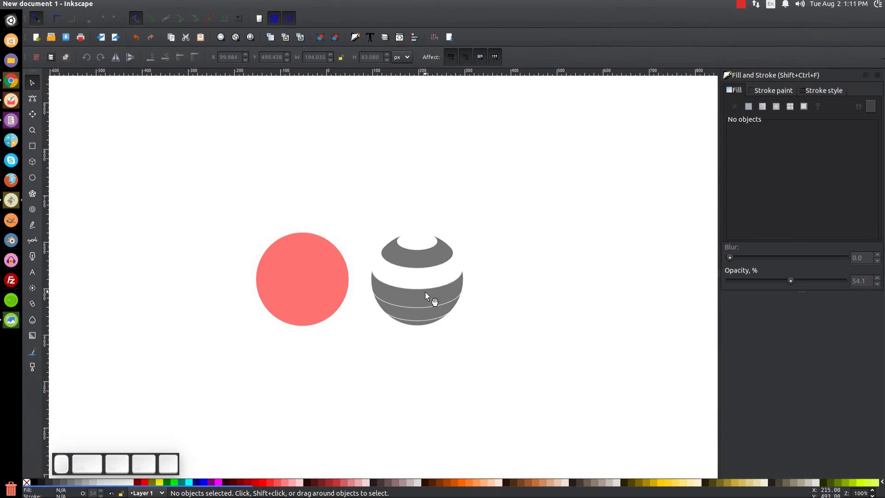
{"action": "left_click", "coordinate": [437, 317]}
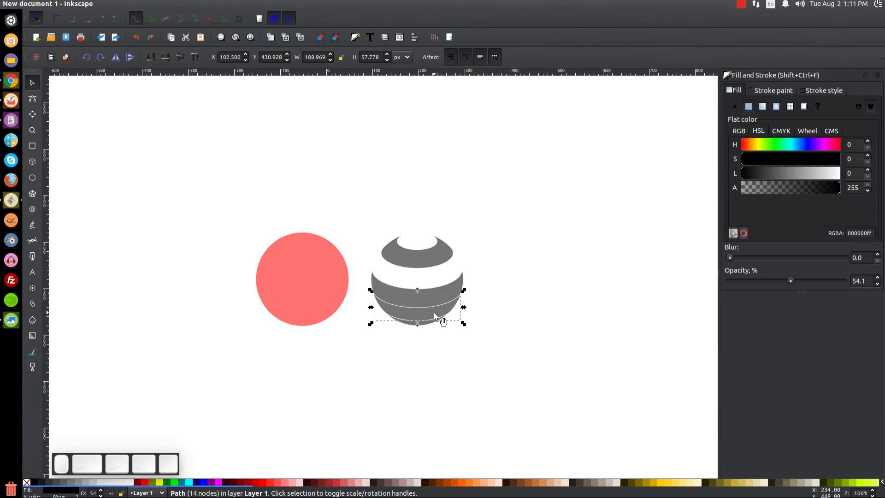
{"action": "key", "text": "Delete"}
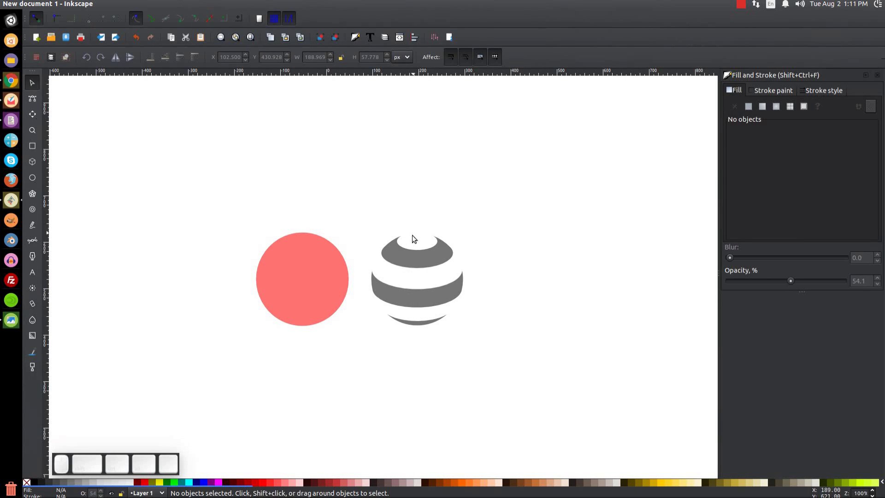
Combine the remaining grey bands into one path at 100% opacity.
{"action": "left_click_drag", "start_coordinate": [551, 384], "coordinate": [362, 190]}
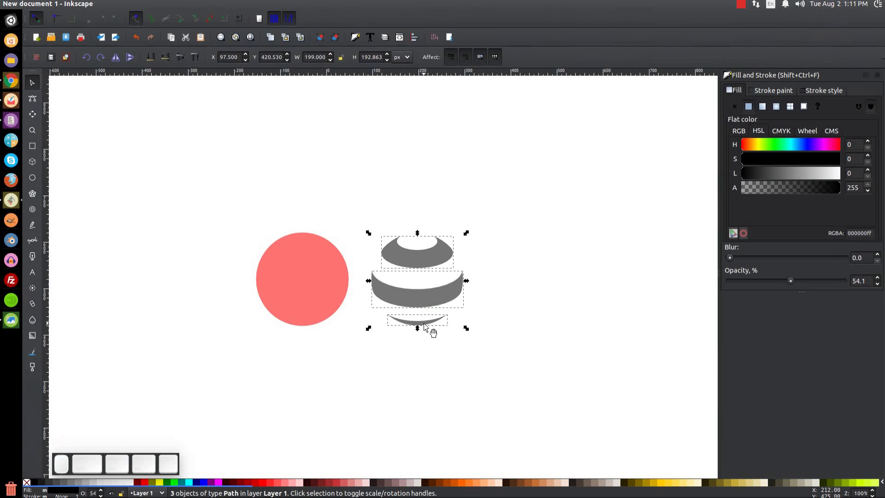
{"action": "left_click", "coordinate": [156, 6]}
{"action": "left_click", "coordinate": [172, 51]}
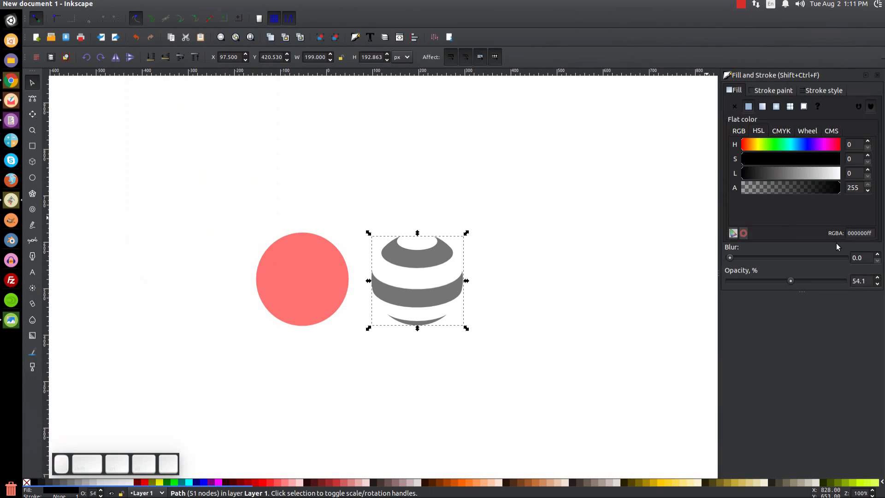
{"action": "left_click_drag", "start_coordinate": [789, 282], "coordinate": [879, 275]}
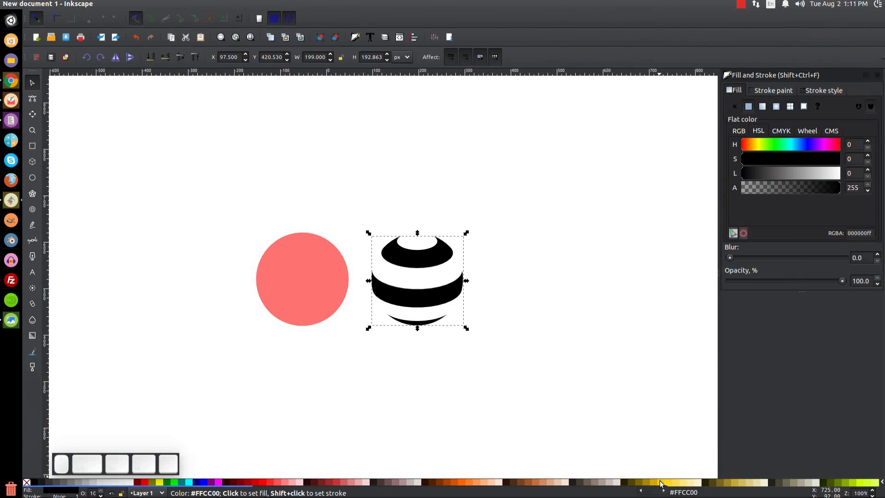
Colour the bands yellow and duplicate them.
{"action": "left_click", "coordinate": [661, 483]}
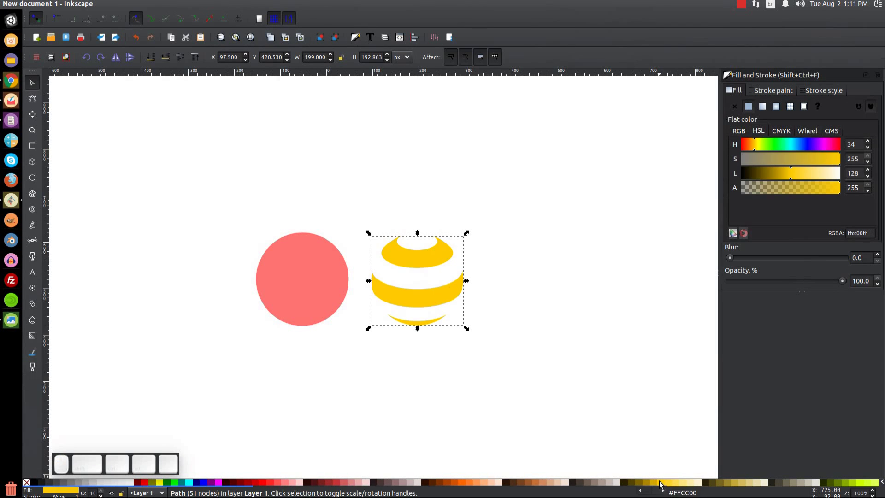
{"action": "right_click", "coordinate": [426, 300]}
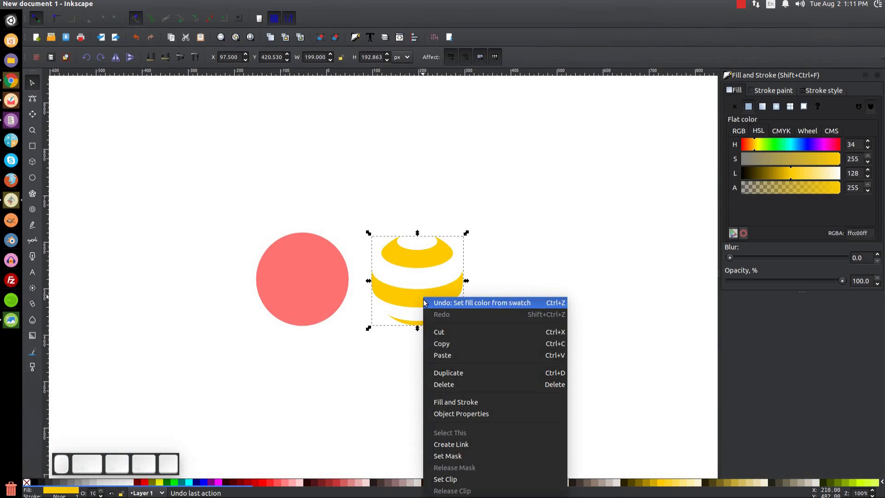
{"action": "left_click", "coordinate": [449, 374]}
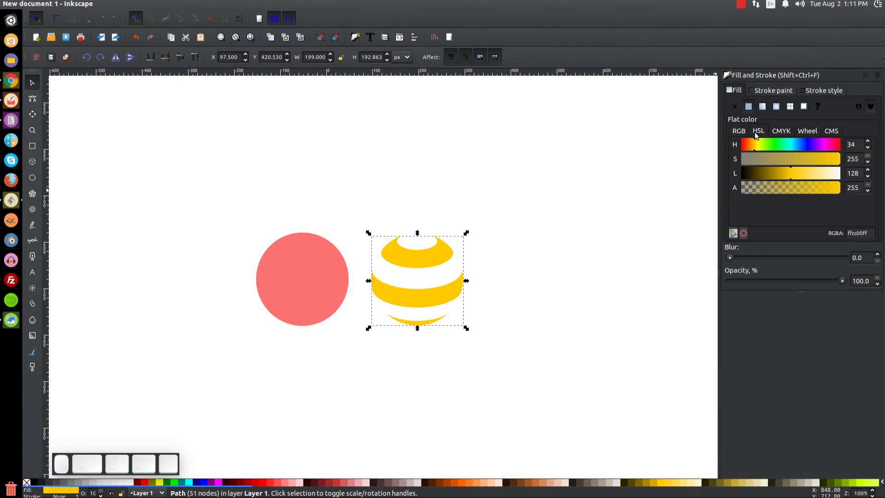
Colour the copy orange, flip it vertically and lower it behind the yellow bands.
{"action": "left_click", "coordinate": [756, 143]}
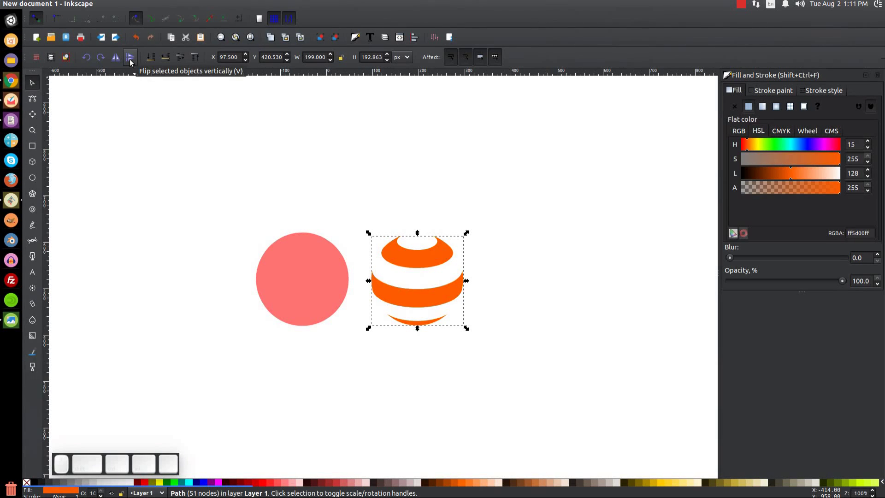
{"action": "left_click", "coordinate": [132, 63]}
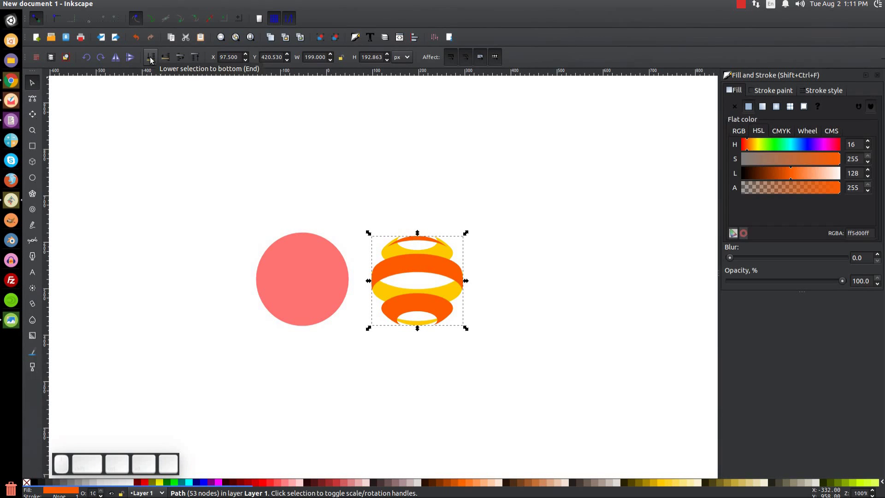
{"action": "left_click", "coordinate": [152, 59]}
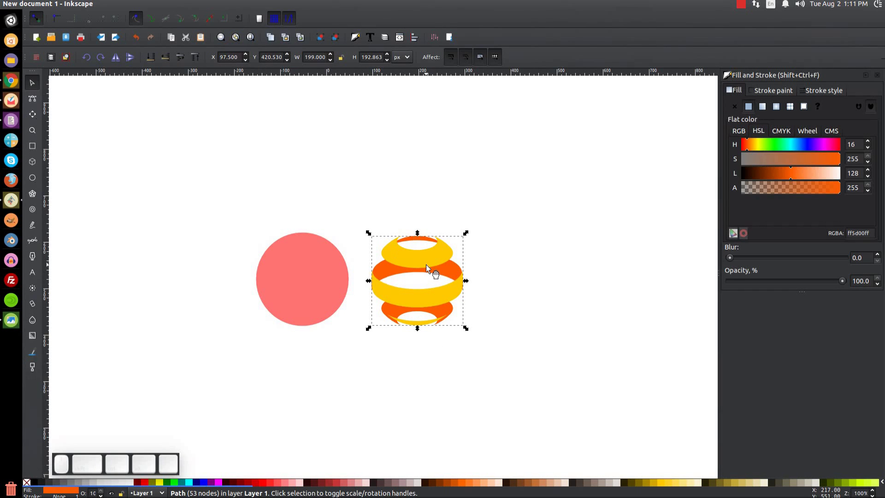
{"action": "key", "text": "="}
Zoom in on the top opening and nudge the orange bands slightly lower.
{"action": "key", "text": "="}
{"action": "scroll", "scroll_direction": "up", "scroll_amount": 3}
{"action": "left_click", "coordinate": [504, 202]}
{"action": "scroll", "scroll_direction": "up", "scroll_amount": 3}
{"action": "left_click", "coordinate": [480, 214]}
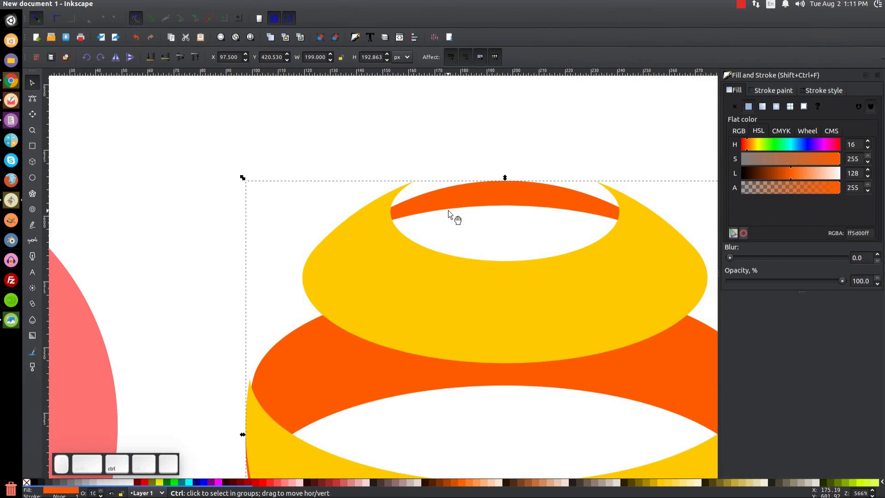
{"action": "left_click_drag", "start_coordinate": [458, 205], "coordinate": [395, 188]}
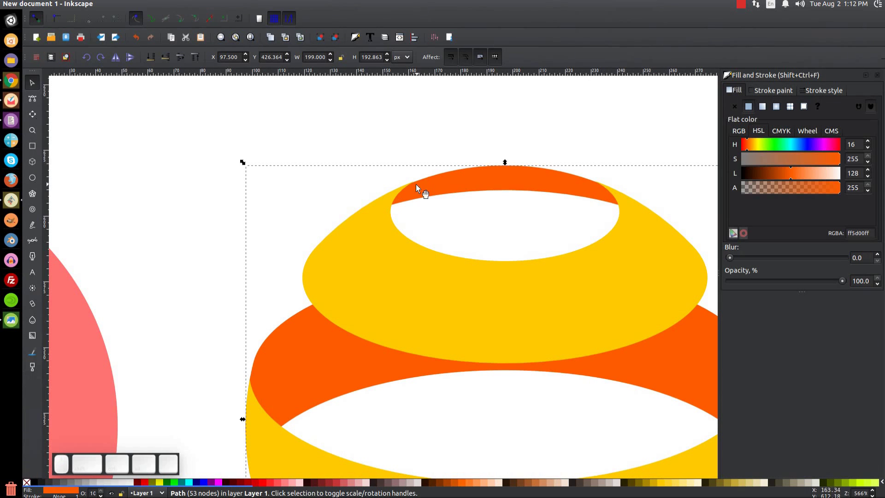
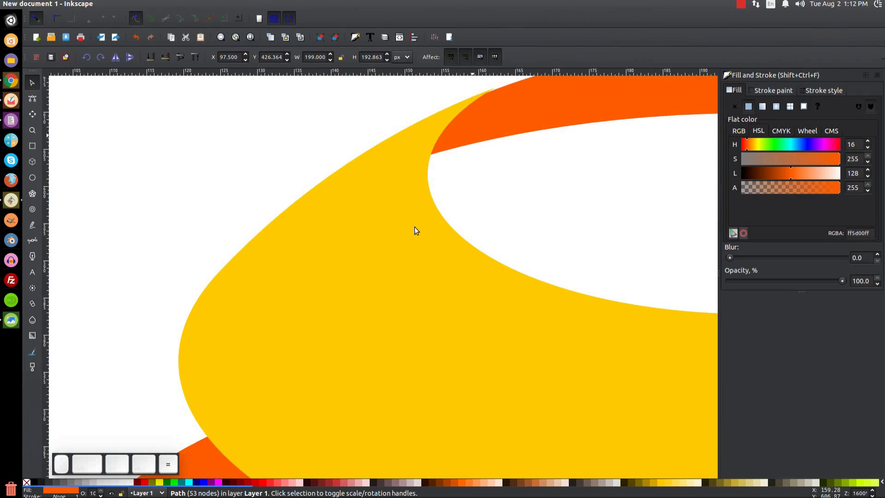
Magnify the orange-yellow seam, align the orange edge precisely with the yellow edge, and zoom back out.
{"action": "scroll", "scroll_direction": "up", "scroll_amount": 3}
{"action": "key", "text": "="}
{"action": "middle_click", "coordinate": [518, 272]}
{"action": "left_click", "coordinate": [226, 365]}
{"action": "left_click_drag", "start_coordinate": [456, 285], "coordinate": [352, 245]}
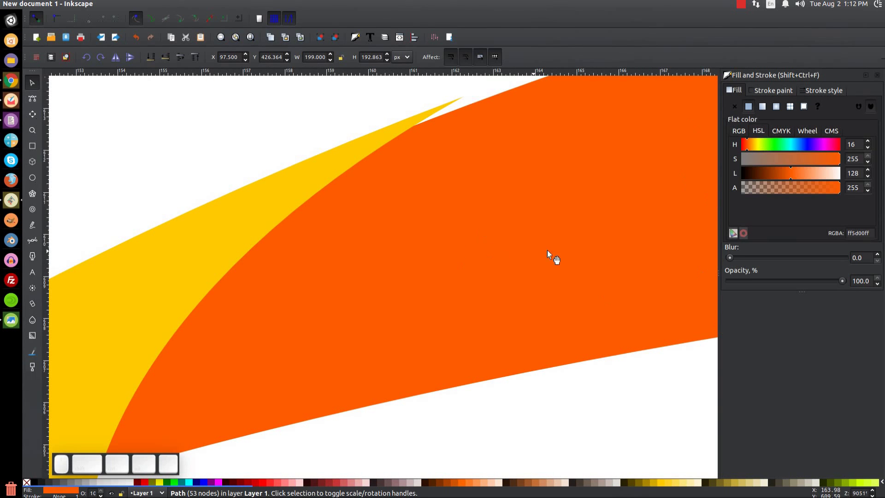
{"action": "left_click_drag", "start_coordinate": [556, 156], "coordinate": [509, 378]}
{"action": "left_click", "coordinate": [480, 183]}
{"action": "left_click_drag", "start_coordinate": [401, 267], "coordinate": [368, 243]}
{"action": "scroll", "scroll_direction": "up", "scroll_amount": 3}
{"action": "left_click", "coordinate": [408, 266]}
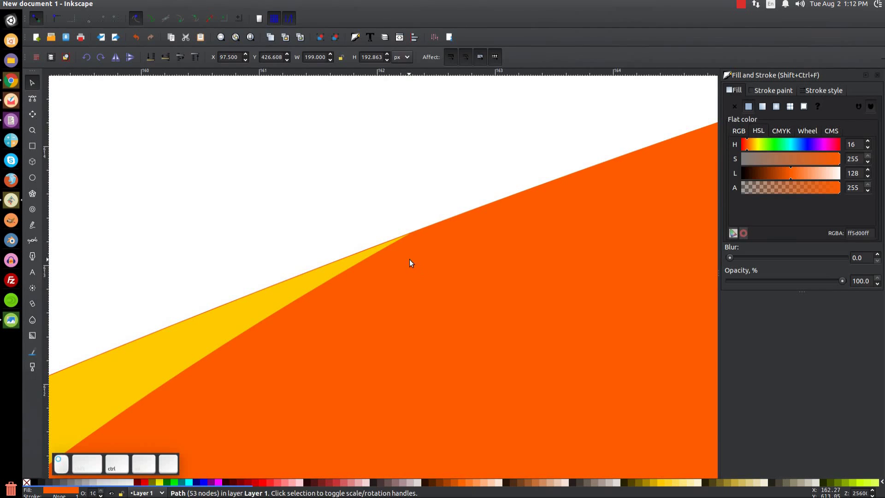
{"action": "left_click", "coordinate": [416, 244]}
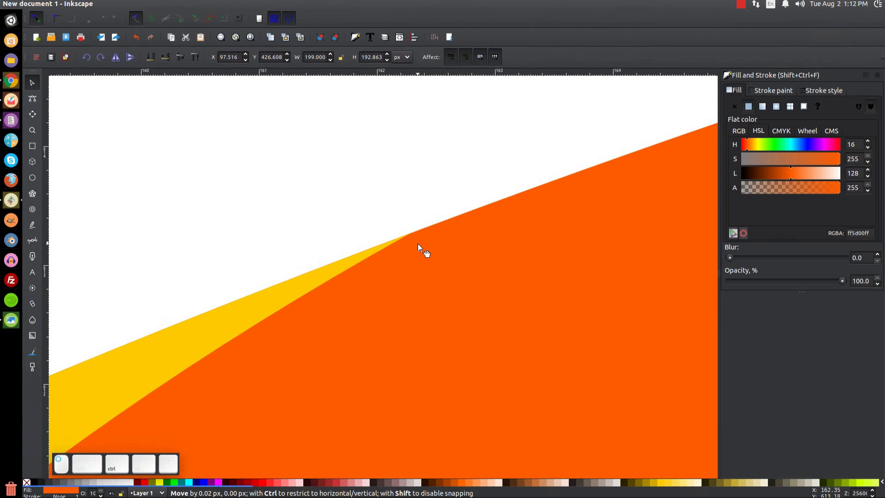
{"action": "key", "text": "1"}
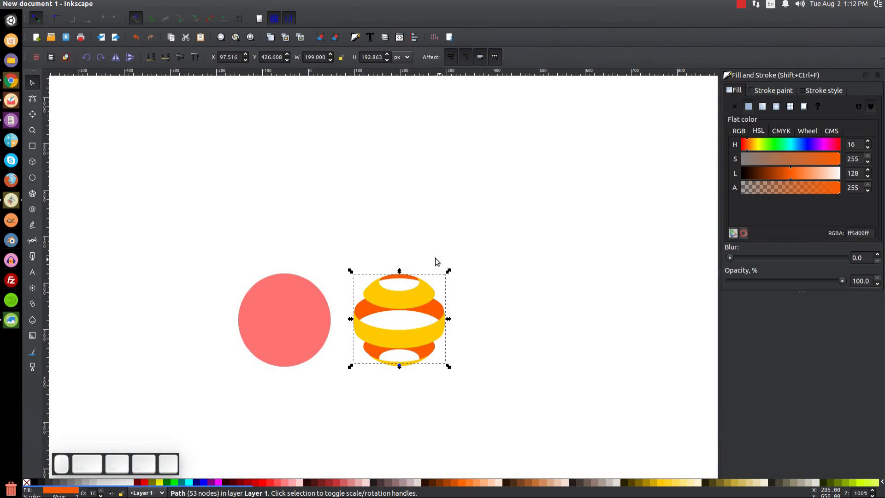
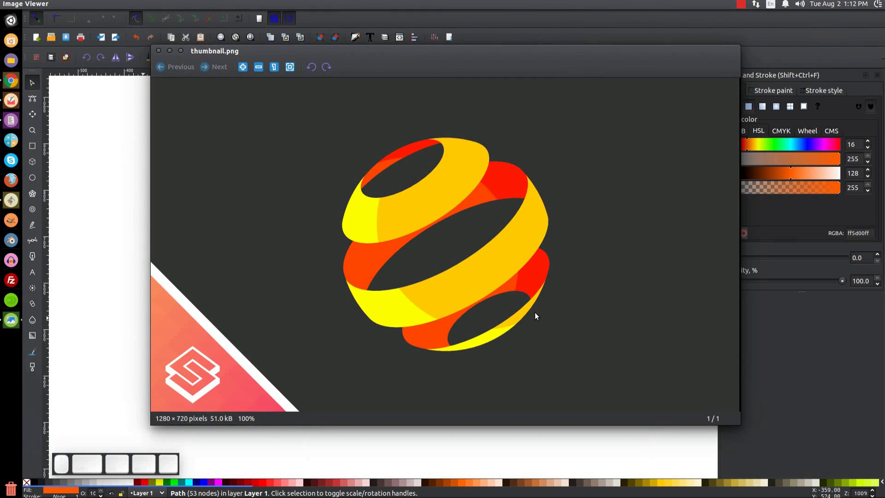
Close the thumbnail.png reference picture to return to the striped sphere drawing.
{"action": "left_click", "coordinate": [173, 55]}
Duplicate the striped sphere and give the copy a brighter yellow fill.
{"action": "left_click", "coordinate": [409, 306]}
{"action": "right_click", "coordinate": [407, 307]}
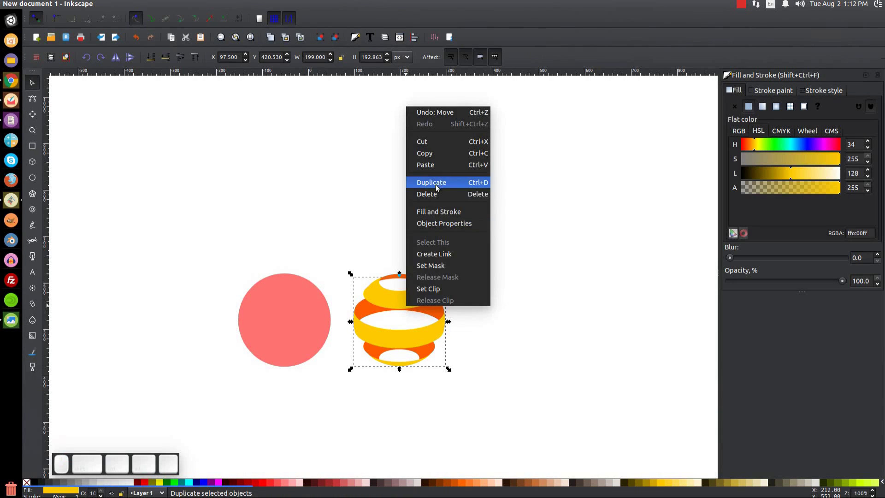
{"action": "left_click", "coordinate": [439, 183]}
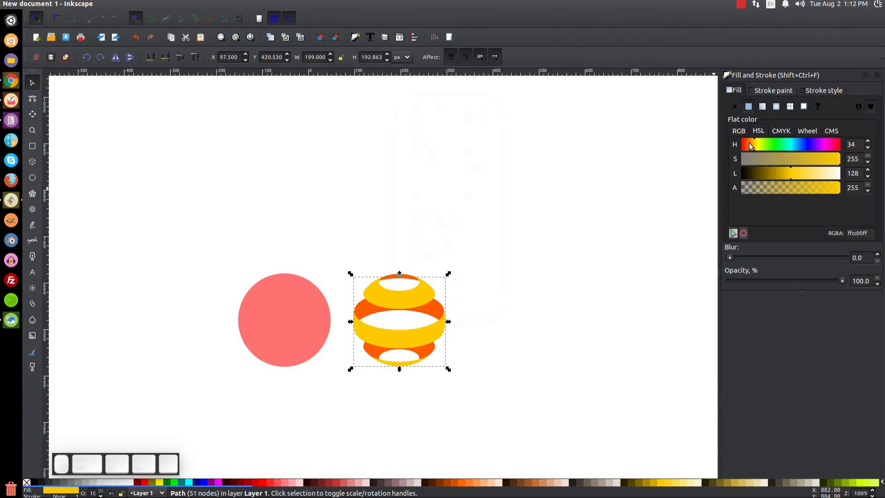
{"action": "left_click", "coordinate": [758, 148]}
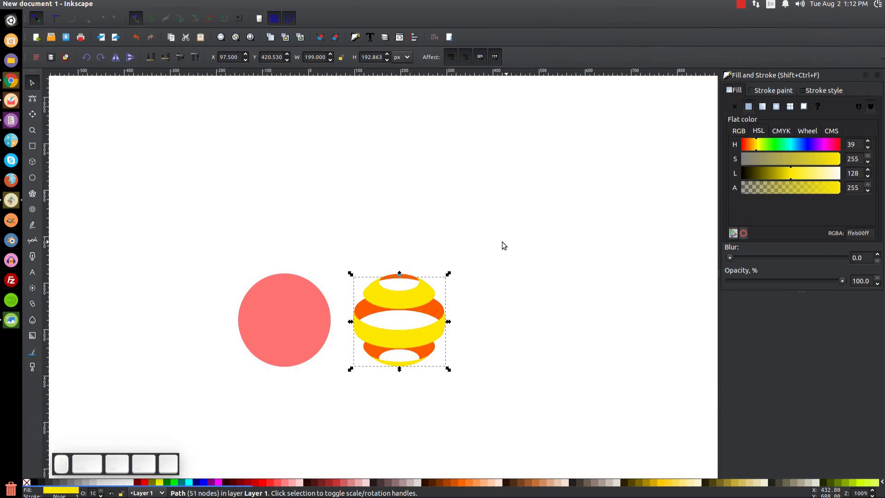
Duplicate the pink circle and move the copy over the sphere's right side.
{"action": "left_click", "coordinate": [277, 302]}
{"action": "right_click", "coordinate": [275, 298]}
{"action": "left_click", "coordinate": [307, 372]}
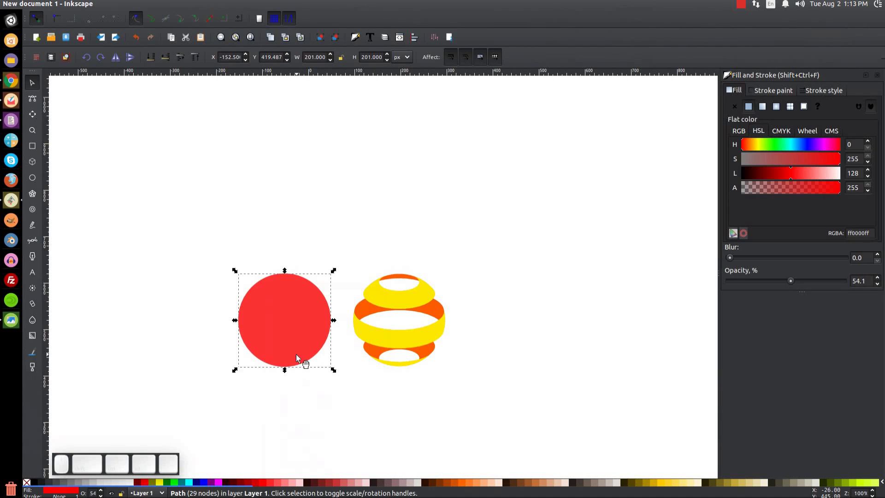
{"action": "left_click_drag", "start_coordinate": [271, 333], "coordinate": [382, 377]}
{"action": "scroll", "scroll_direction": "up", "scroll_amount": 3}
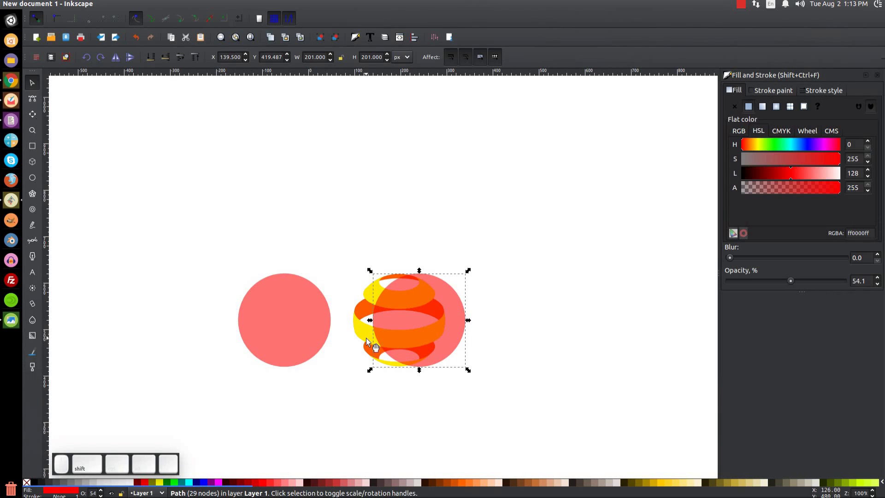
Subtract the circle copy from the yellow sphere with Path > Difference, leaving a left-edge highlight.
{"action": "left_click", "coordinate": [368, 333]}
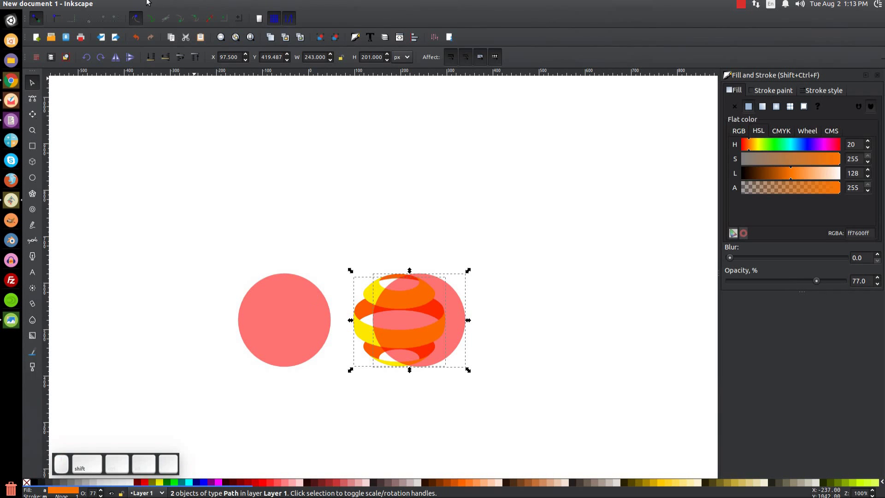
{"action": "left_click", "coordinate": [150, 9]}
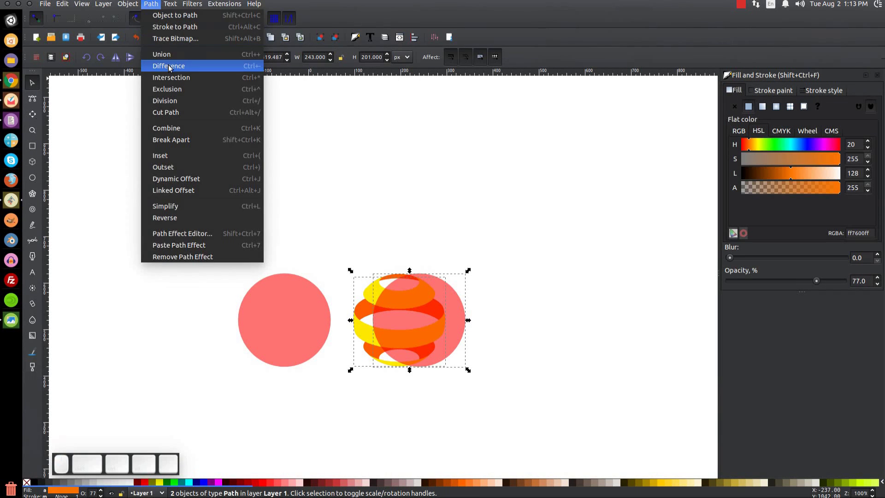
{"action": "left_click", "coordinate": [171, 68]}
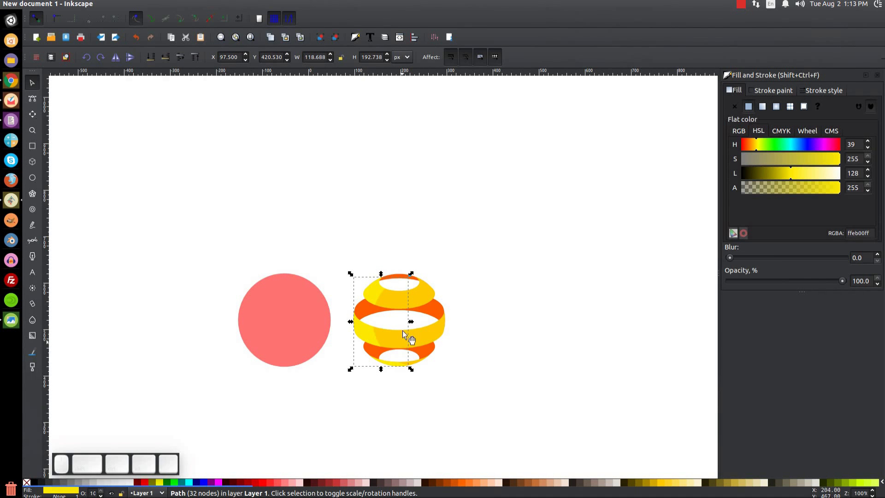
Duplicate the orange sphere shape and colour the copy red.
{"action": "left_click", "coordinate": [403, 280]}
{"action": "right_click", "coordinate": [401, 276]}
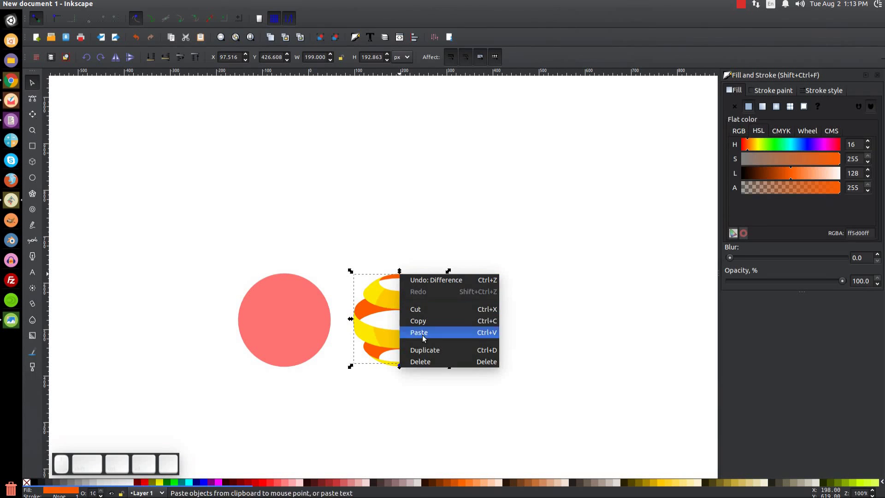
{"action": "left_click", "coordinate": [427, 347]}
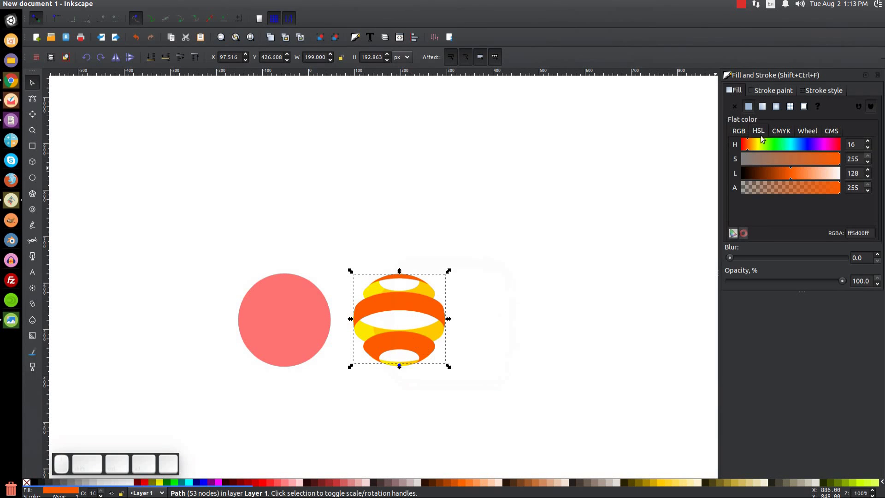
{"action": "left_click", "coordinate": [749, 148]}
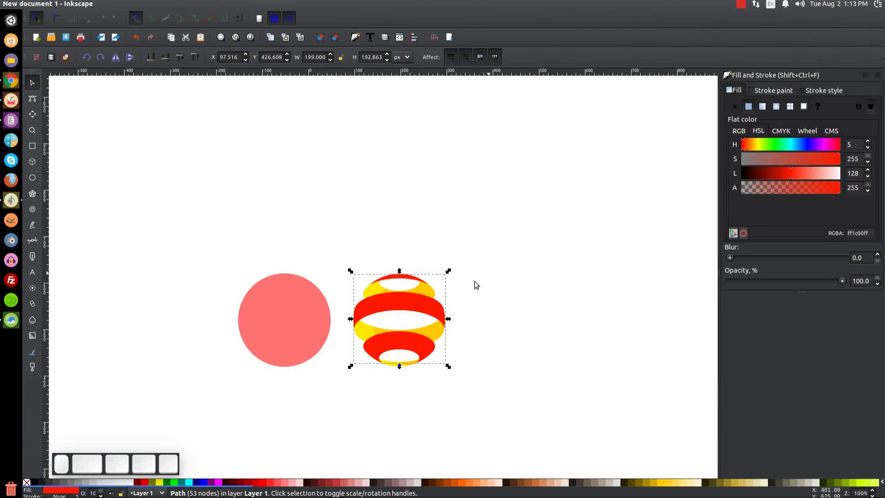
Raise the pink circle to the top and move it over the sphere's left side.
{"action": "left_click", "coordinate": [293, 320]}
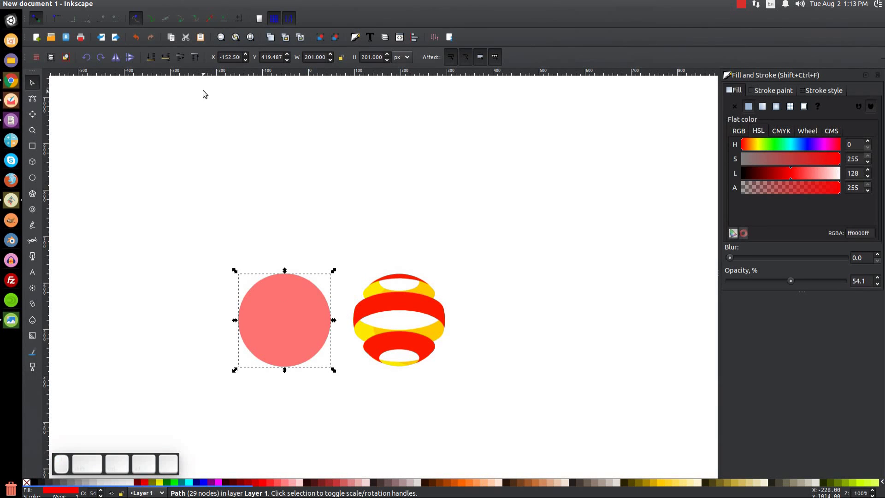
{"action": "left_click", "coordinate": [199, 60]}
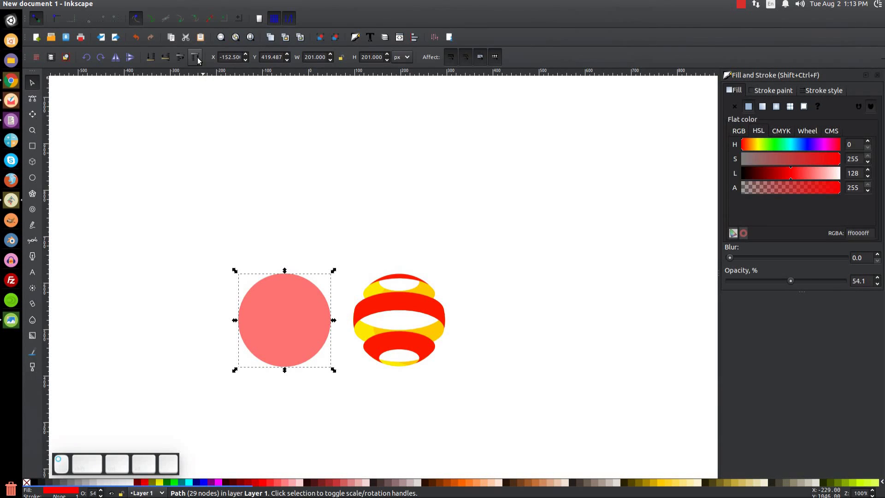
{"action": "left_click_drag", "start_coordinate": [284, 342], "coordinate": [369, 335]}
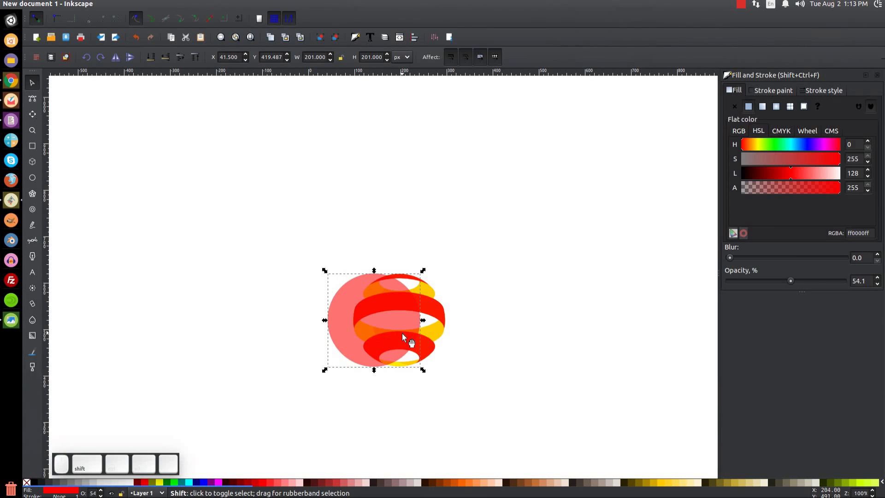
Subtract the circle from the red copy, lower the red shading two levels, then select all sphere pieces.
{"action": "left_click", "coordinate": [441, 307]}
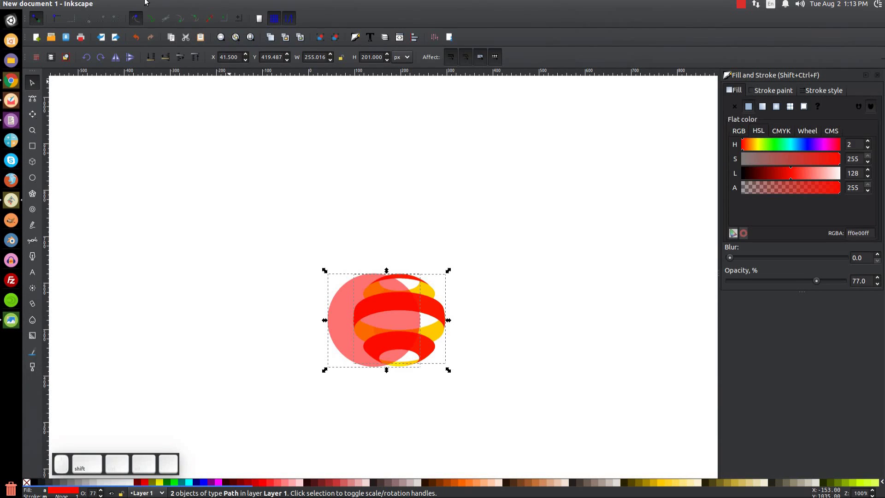
{"action": "left_click", "coordinate": [156, 6]}
{"action": "left_click", "coordinate": [166, 73]}
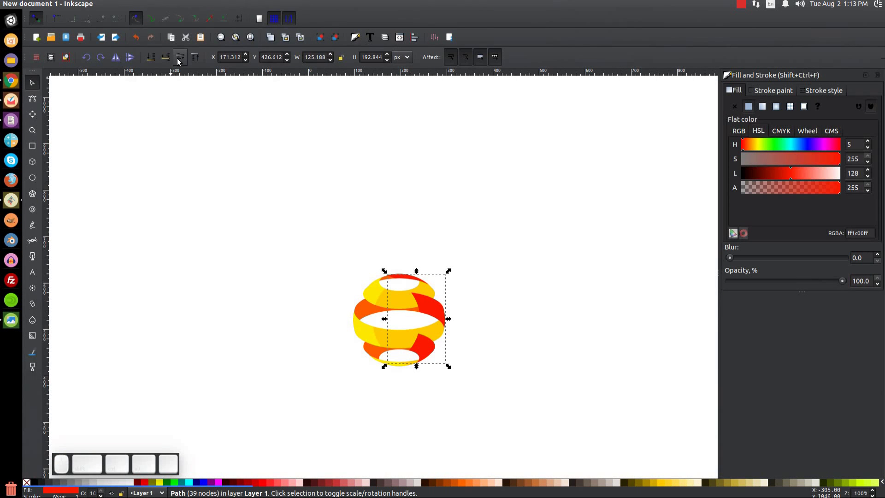
{"action": "left_click", "coordinate": [167, 61]}
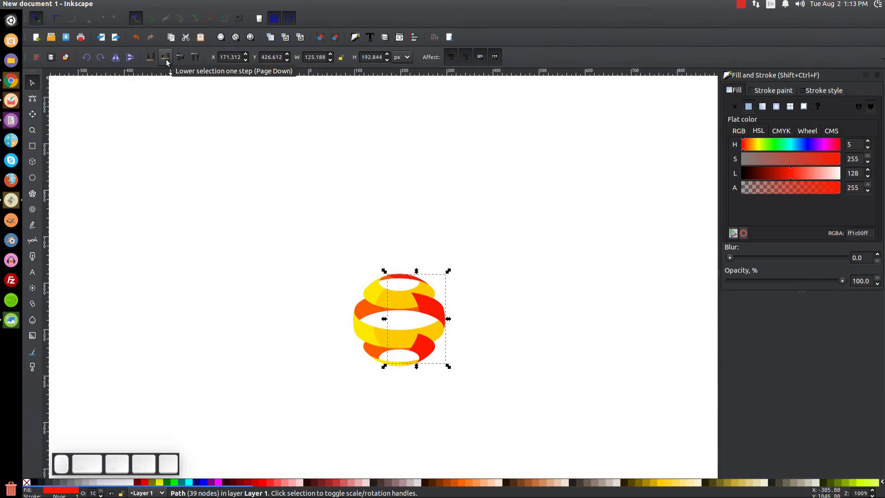
{"action": "left_click", "coordinate": [168, 61]}
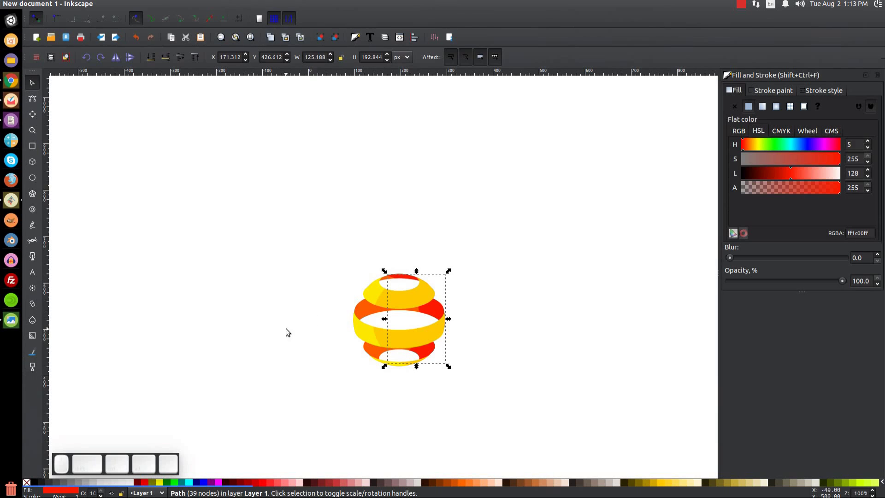
{"action": "left_click_drag", "start_coordinate": [568, 436], "coordinate": [268, 144]}
Group the sphere pieces with Ctrl+G, move the sphere higher and rotate it into a tilt.
{"action": "left_click", "coordinate": [325, 41]}
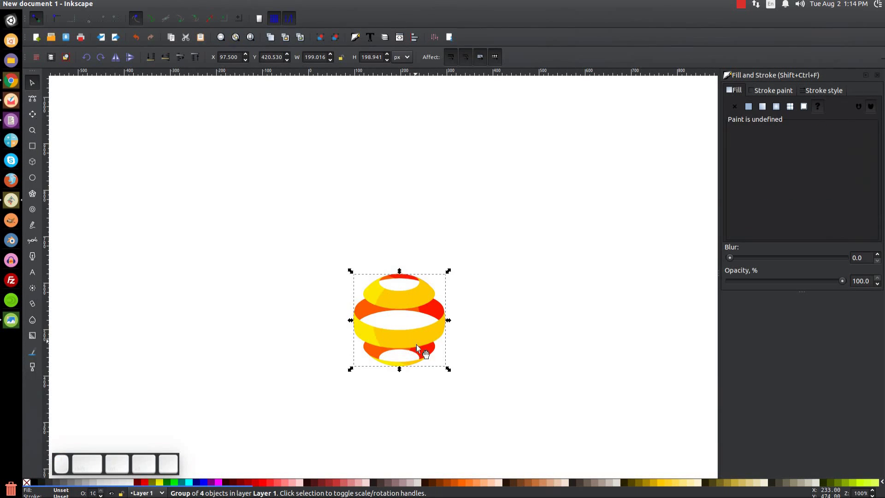
{"action": "left_click_drag", "start_coordinate": [423, 340], "coordinate": [416, 267]}
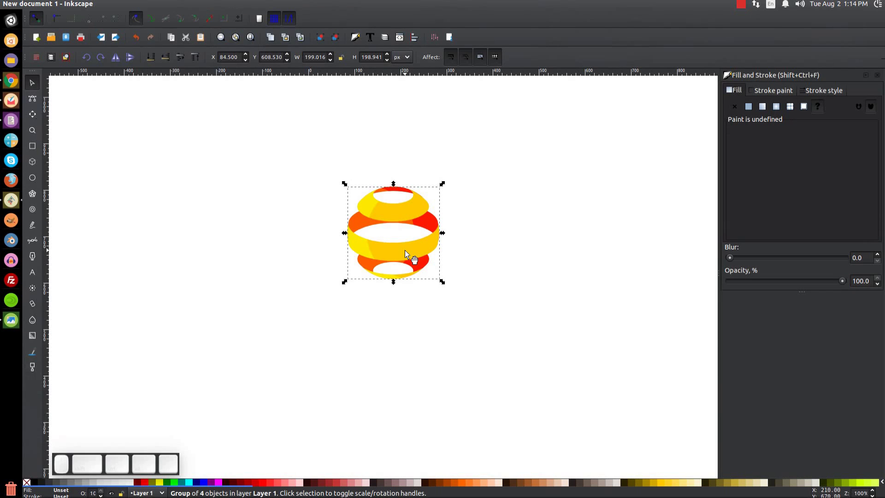
{"action": "left_click", "coordinate": [408, 257]}
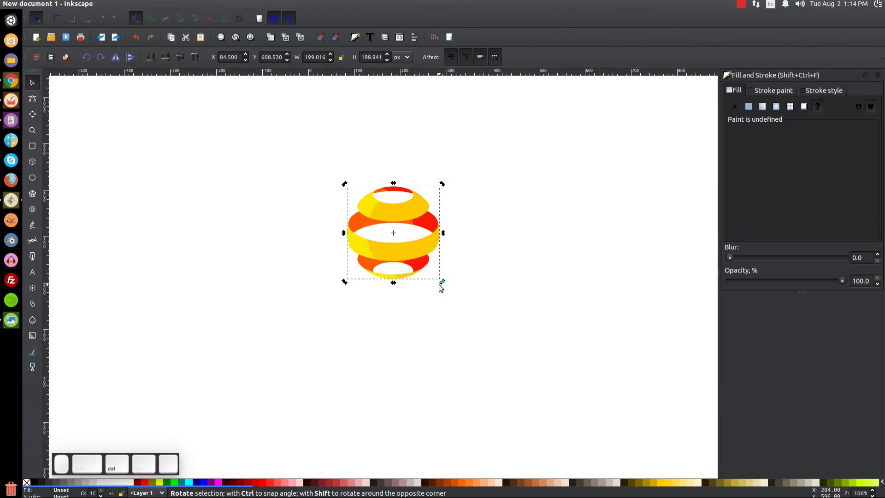
{"action": "left_click_drag", "start_coordinate": [446, 282], "coordinate": [420, 343]}
{"action": "left_click", "coordinate": [420, 344]}
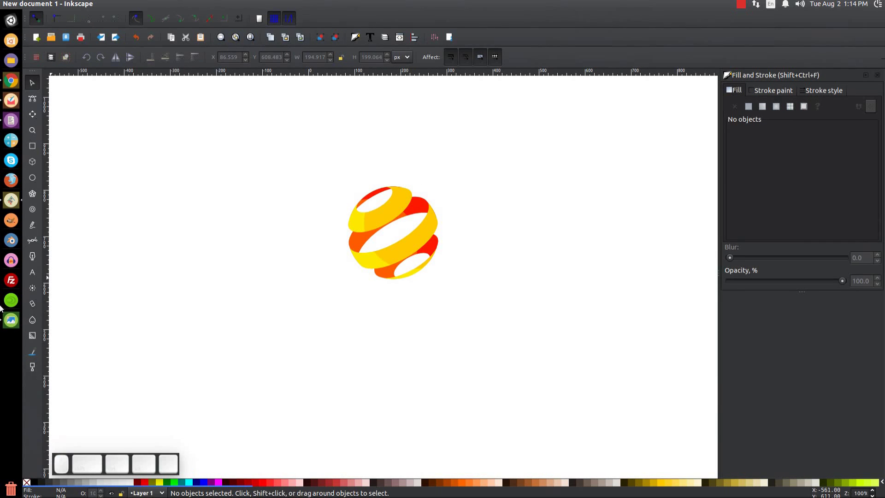
View the reference logo picture to compare, then close it.
{"action": "left_click", "coordinate": [12, 316]}
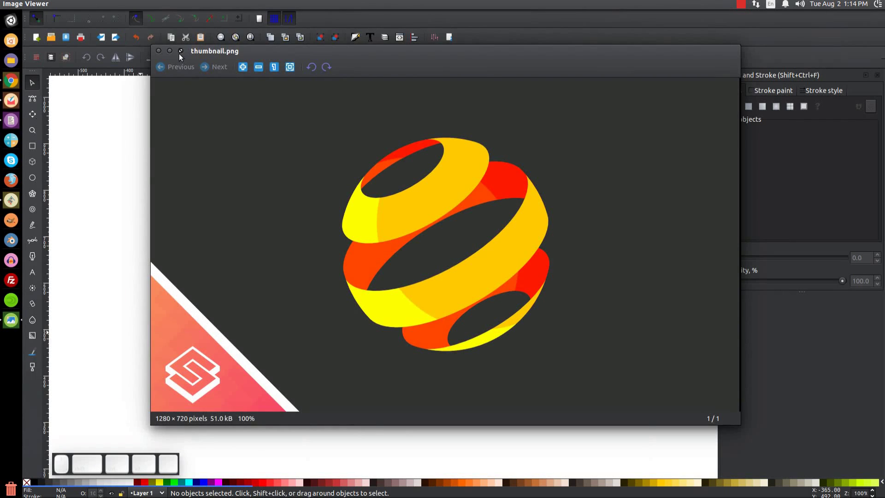
{"action": "left_click", "coordinate": [174, 55]}
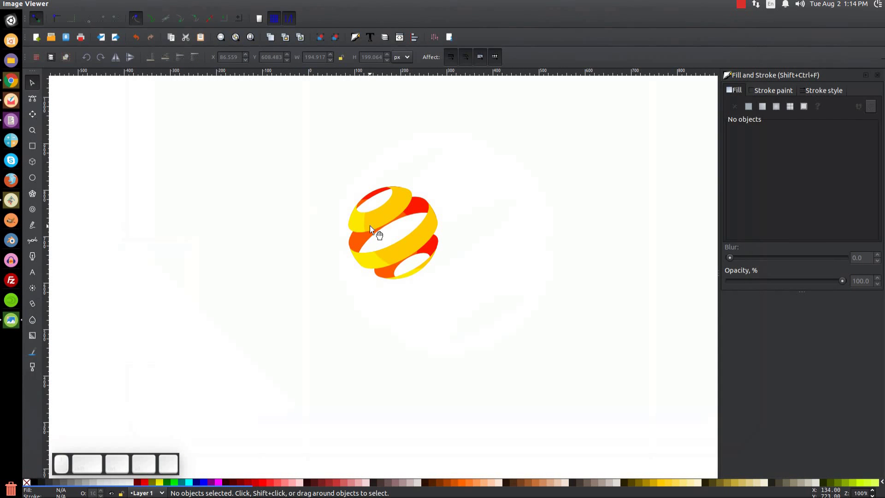